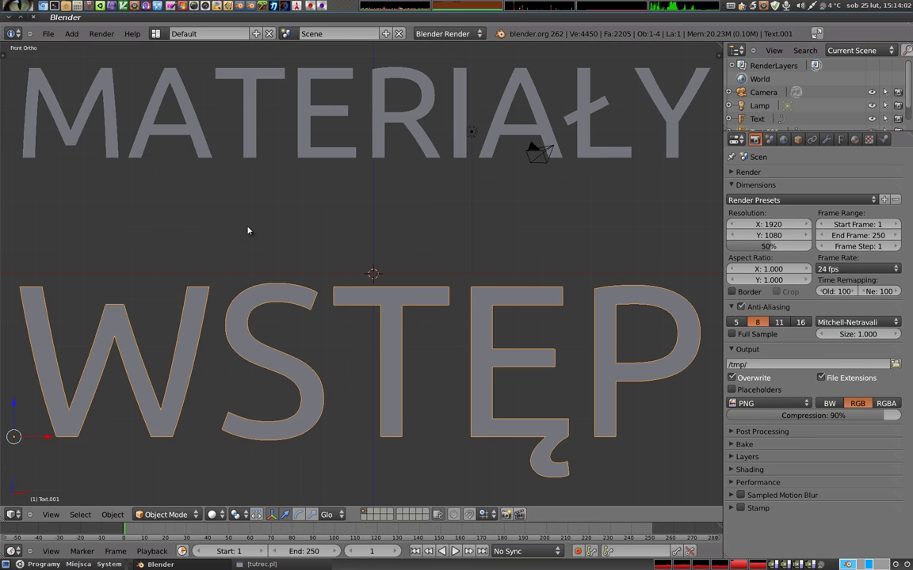
# - Delete the text objects from the scene
pyautogui.press('x')
pyautogui.rightClick(379, 151)
pyautogui.press('x')
pyautogui.press('shift+a')
# - Add a plane and a UV sphere to the scene
pyautogui.press('s')
pyautogui.click(488, 351)
pyautogui.press('shift+a')
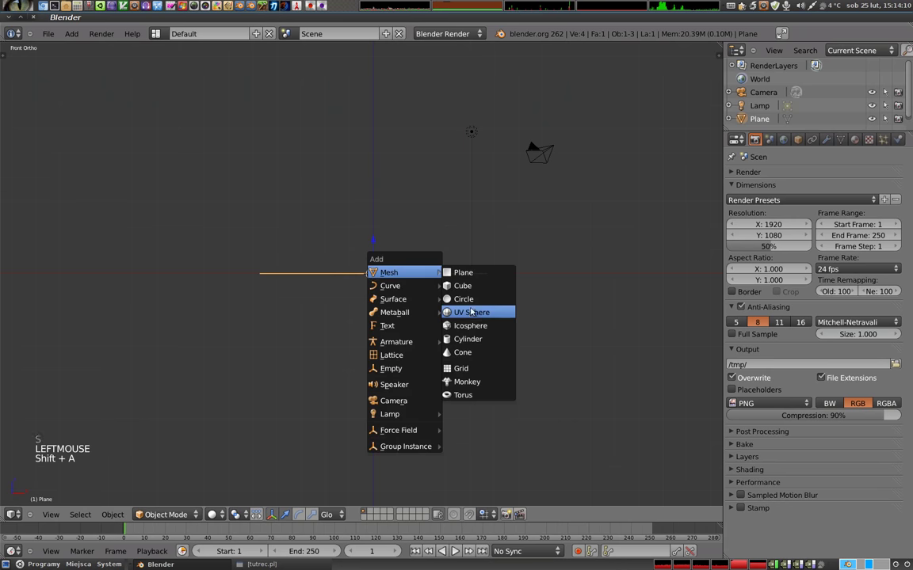
pyautogui.click(378, 252)
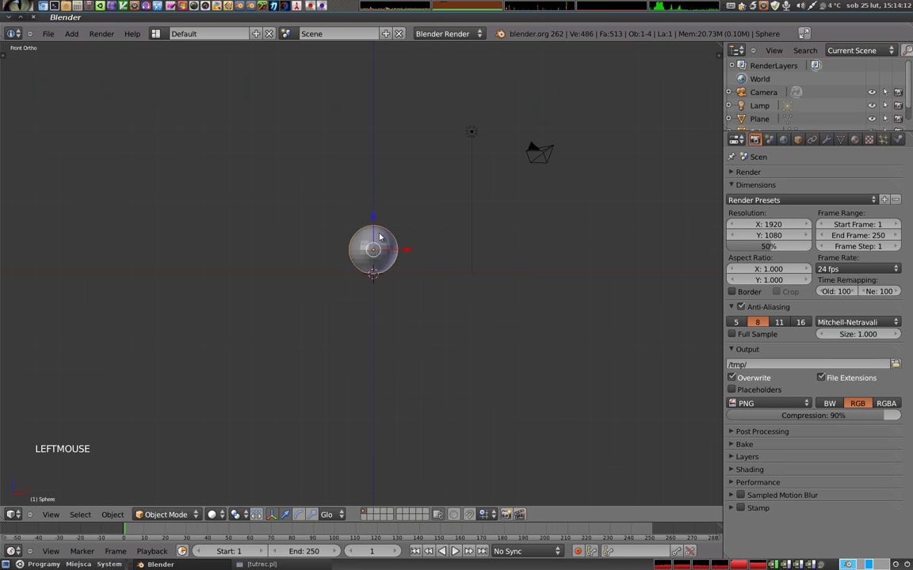
pyautogui.middleClick(386, 261)
pyautogui.middleClick(472, 332)
pyautogui.middleClick(369, 273)
# - Add a cube above the sphere
pyautogui.press('shift+a')
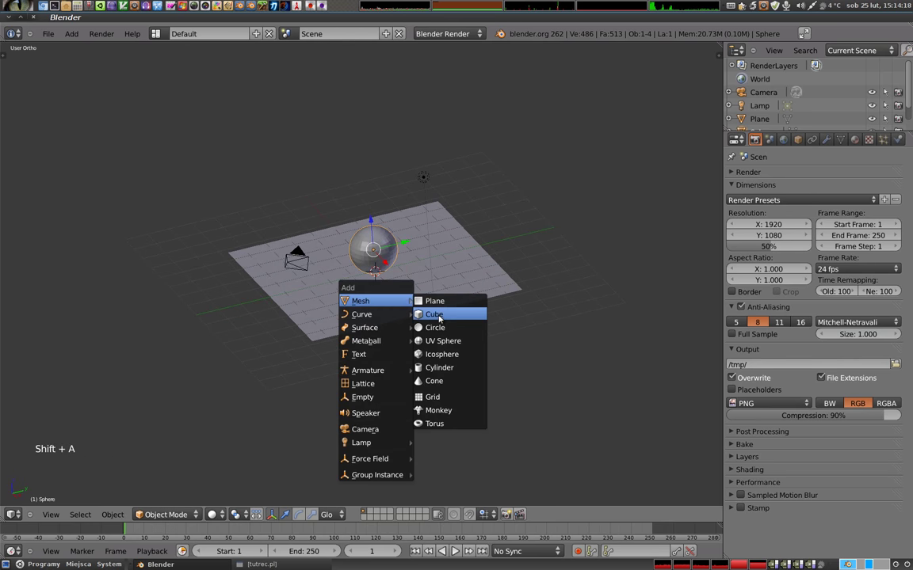
pyautogui.click(374, 252)
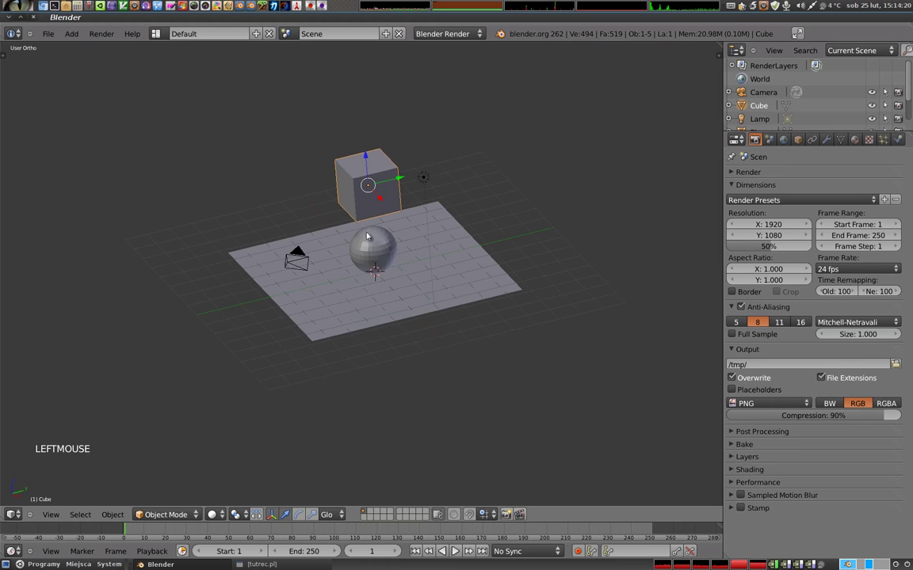
pyautogui.middleClick(367, 309)
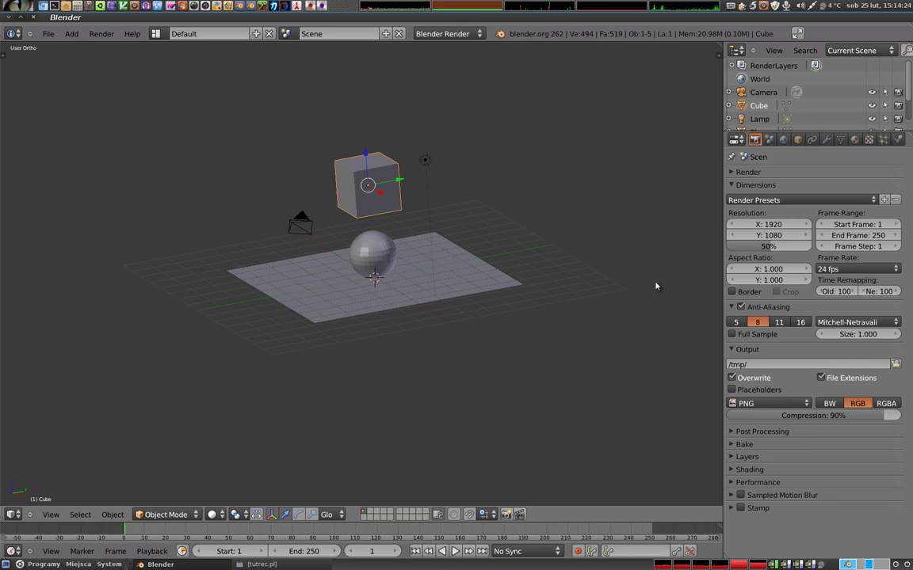
# - Show the cube's material settings with its empty material list
pyautogui.click(858, 142)
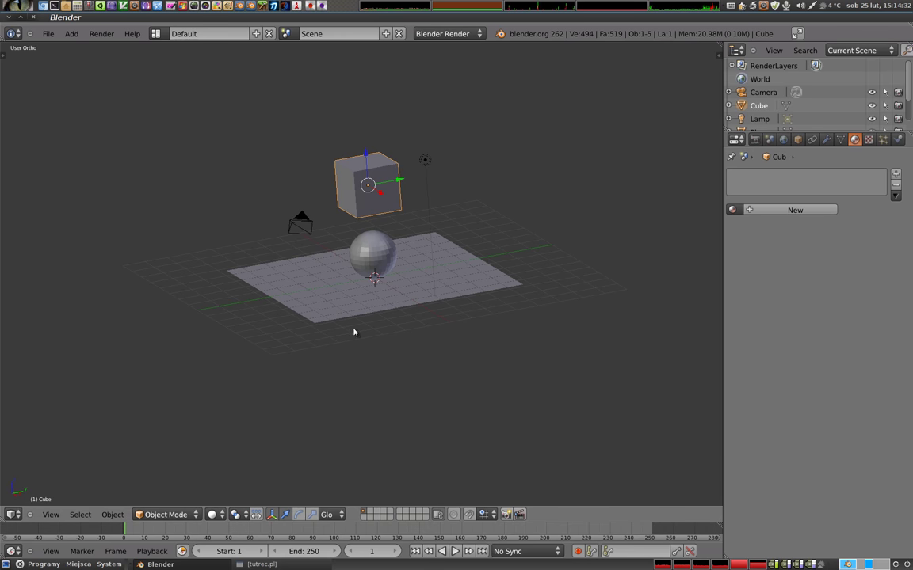
pyautogui.middleClick(340, 318)
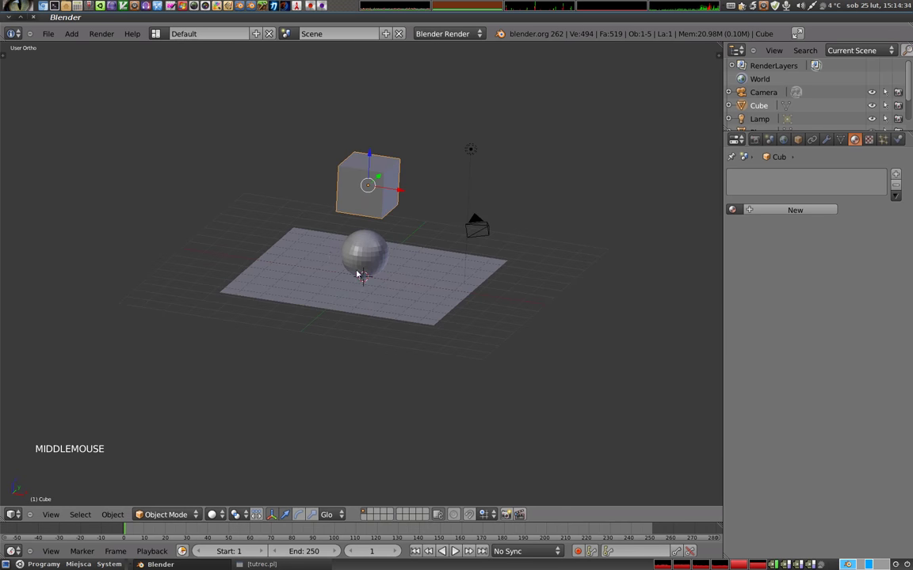
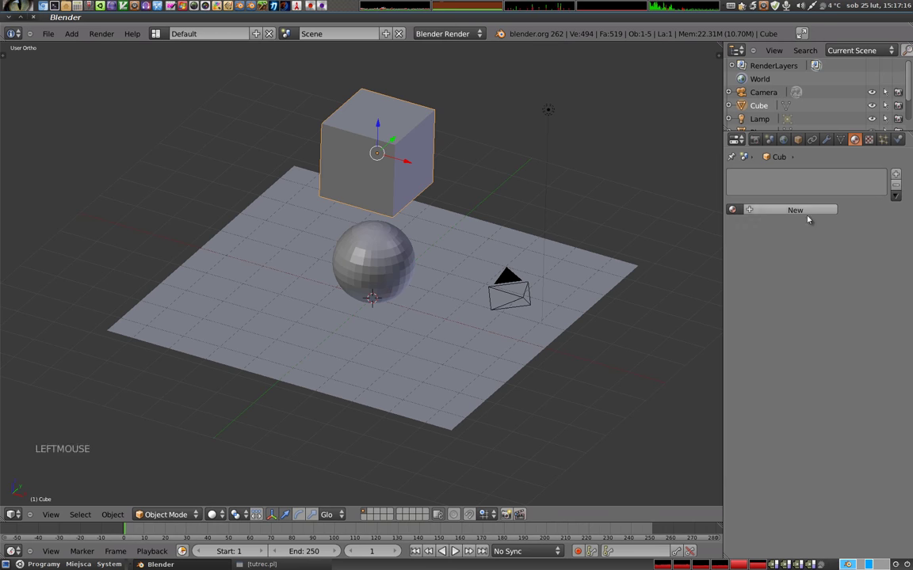
# - Assign the red 'czerwony' material to both the cube and the sphere
pyautogui.click(736, 212)
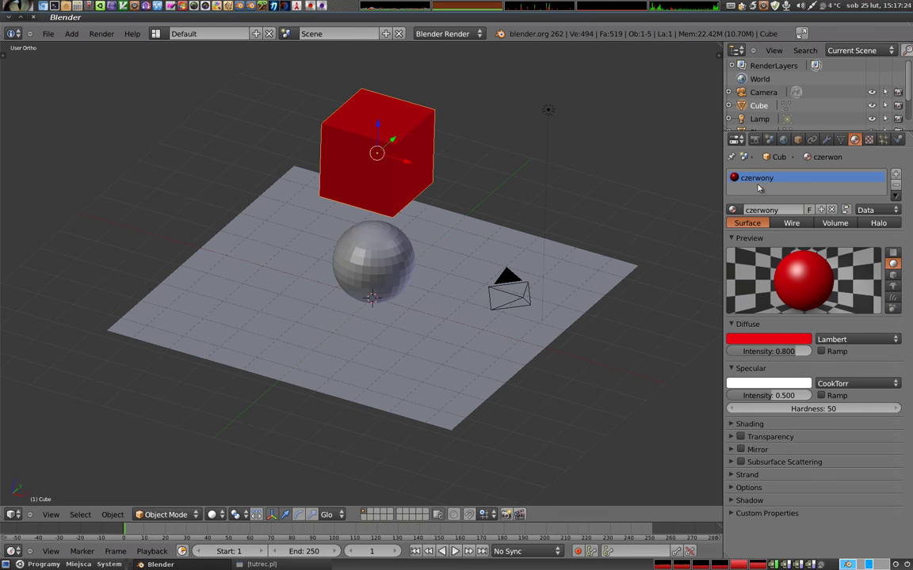
pyautogui.rightClick(383, 260)
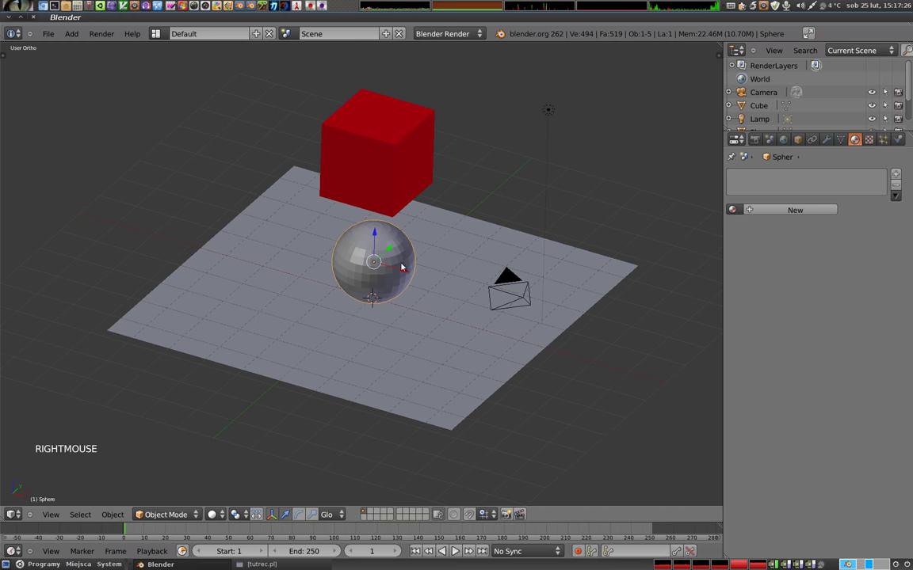
pyautogui.click(736, 211)
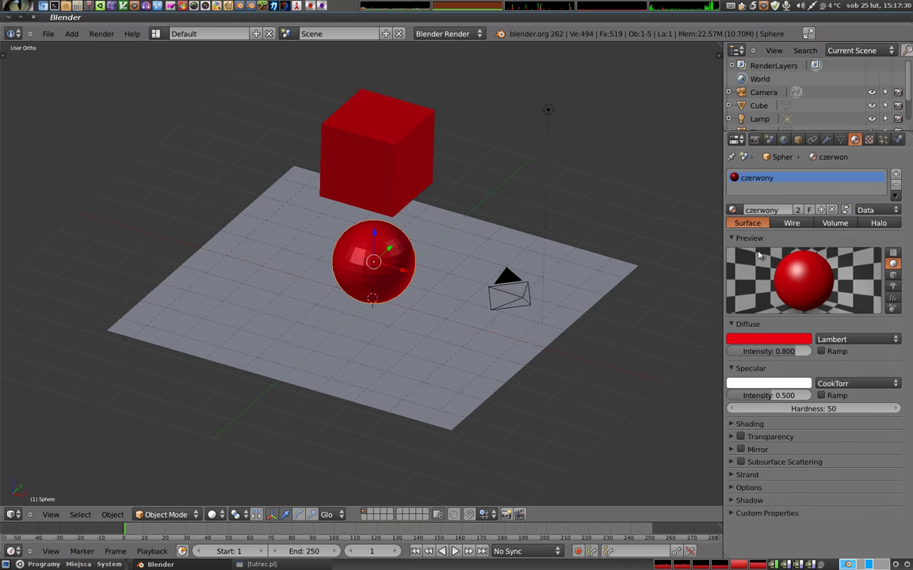
pyautogui.middleClick(411, 235)
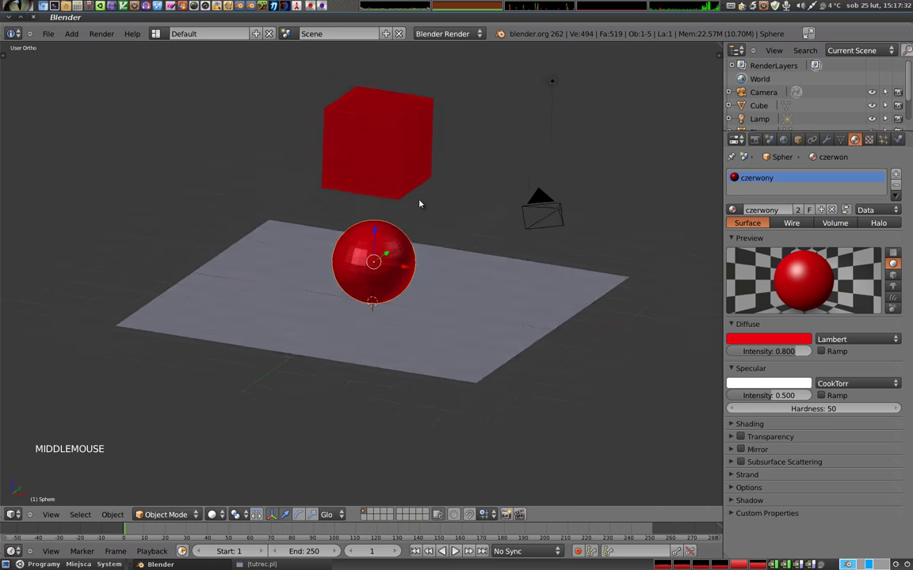
pyautogui.middleClick(377, 183)
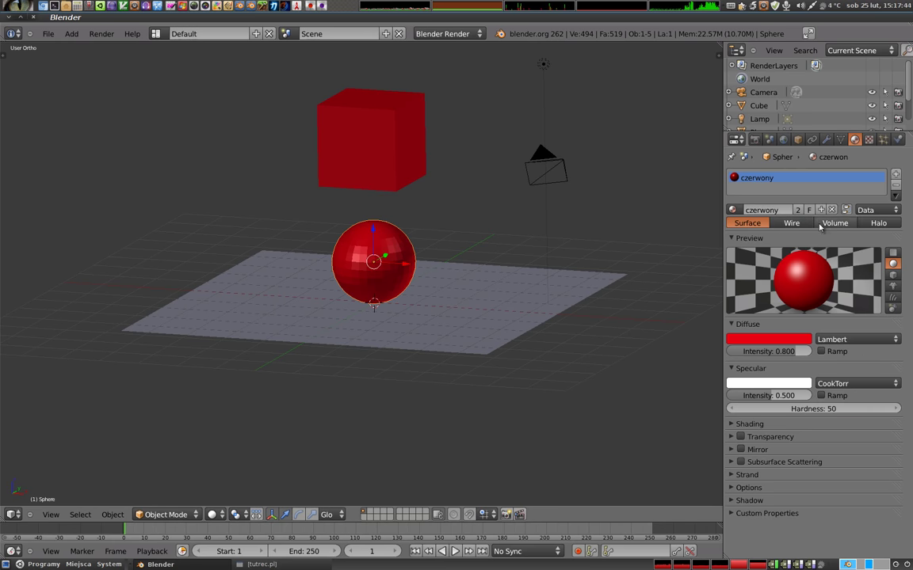
# - Check the shared material's user count and bring up its diffuse colour picker
pyautogui.click(833, 212)
pyautogui.rightClick(369, 142)
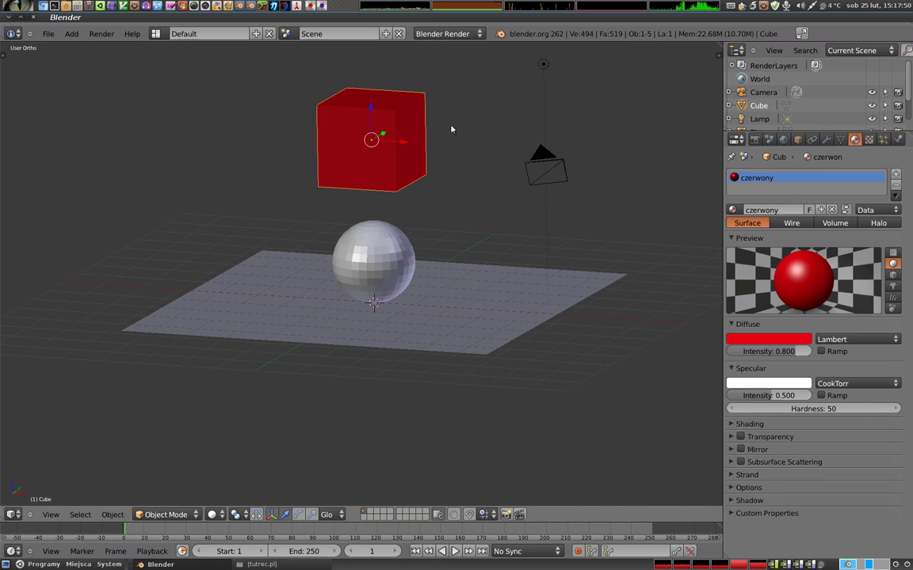
pyautogui.rightClick(377, 246)
pyautogui.click(737, 214)
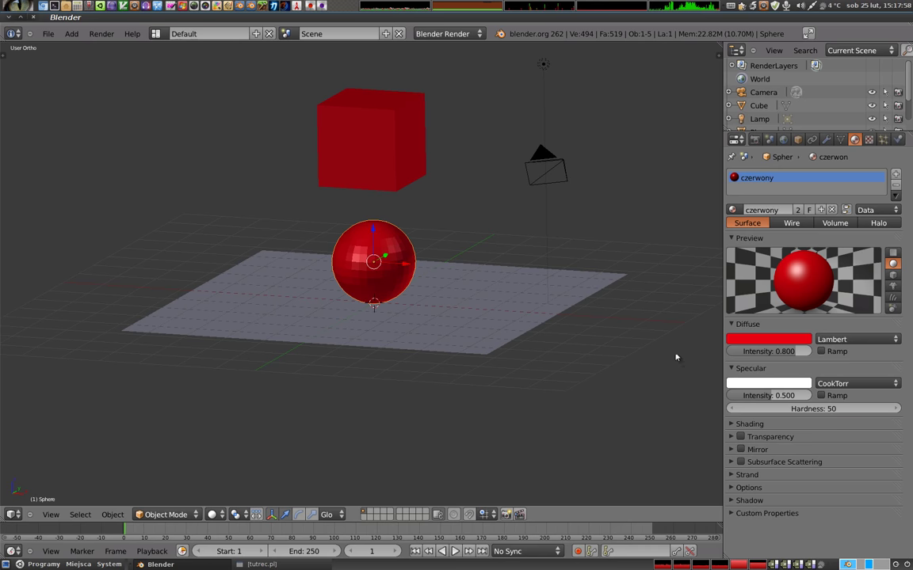
# - Return the material to red and make a single-user copy 'czerwony.001' for the sphere
pyautogui.click(762, 344)
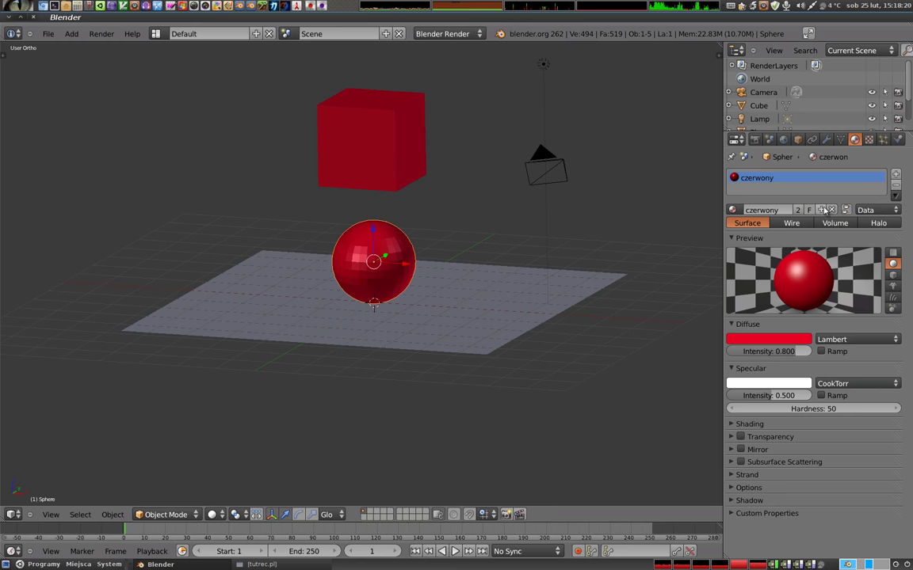
pyautogui.click(823, 212)
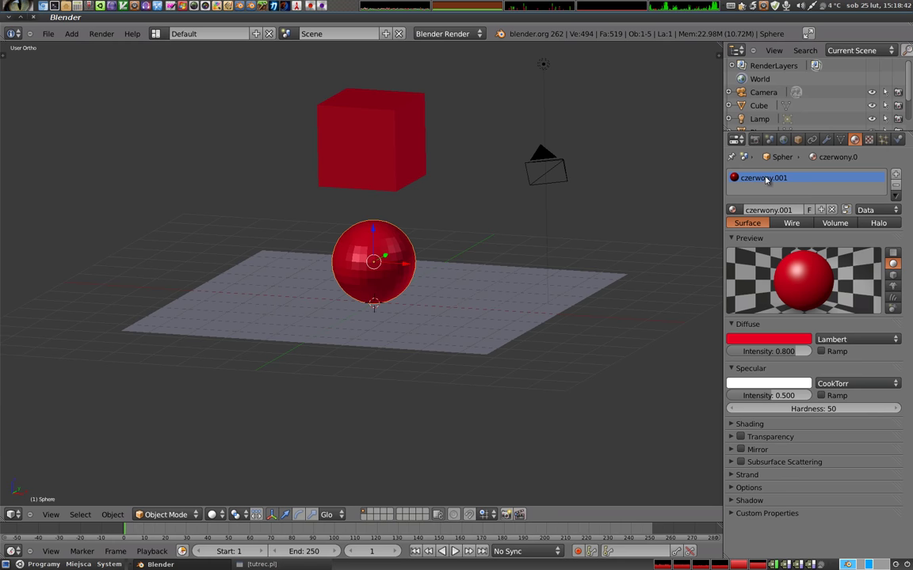
# - Rename the sphere's material to 'zielony' and colour it green
pyautogui.click(778, 214)
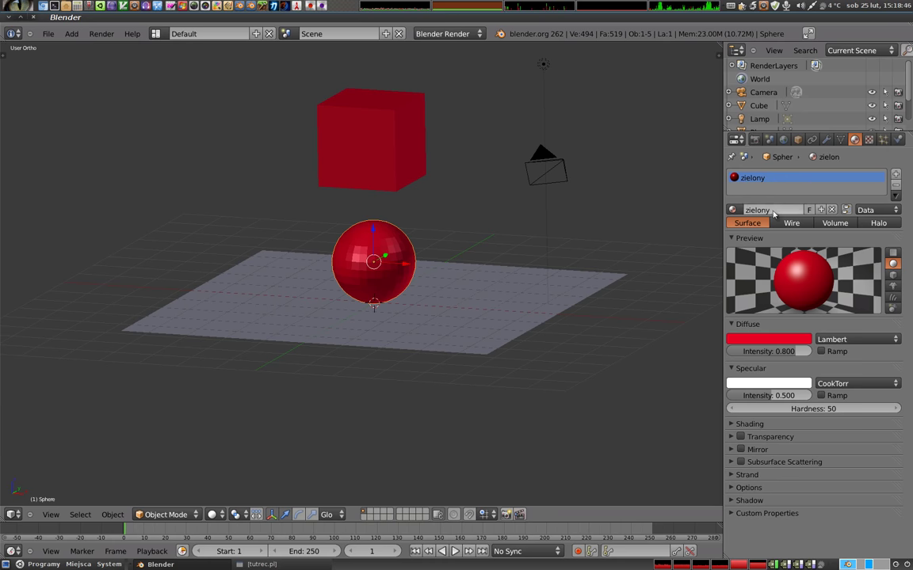
pyautogui.click(754, 342)
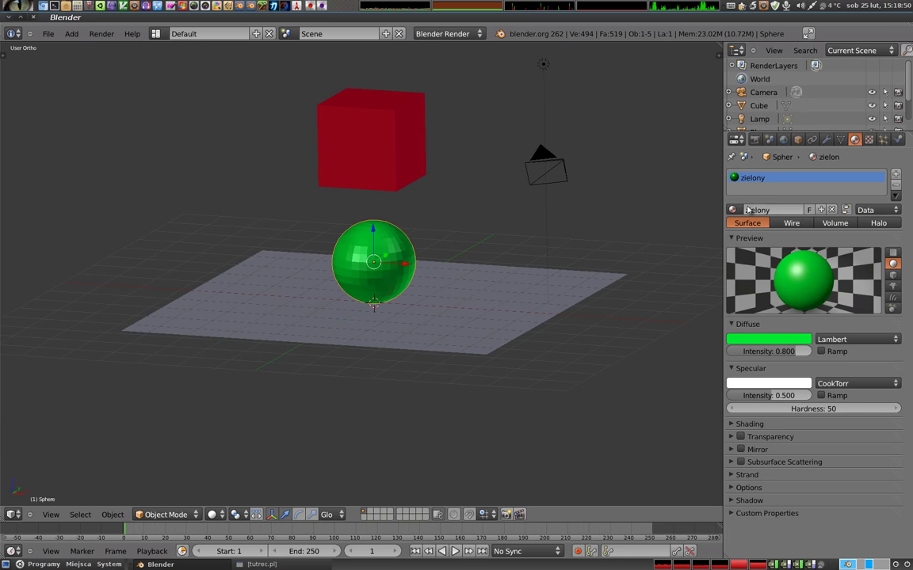
pyautogui.click(739, 210)
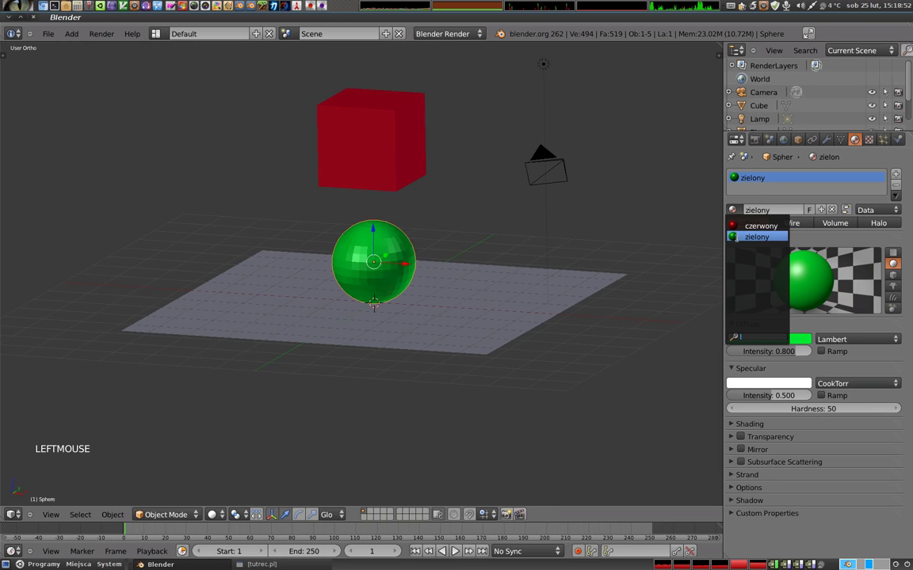
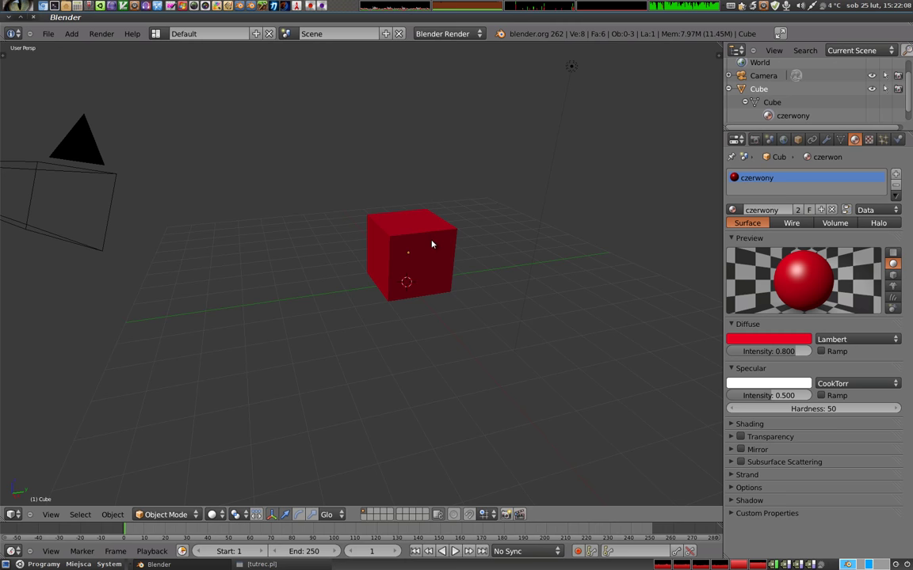
# - Add a second material slot to the red cube and list the saved materials
pyautogui.rightClick(417, 241)
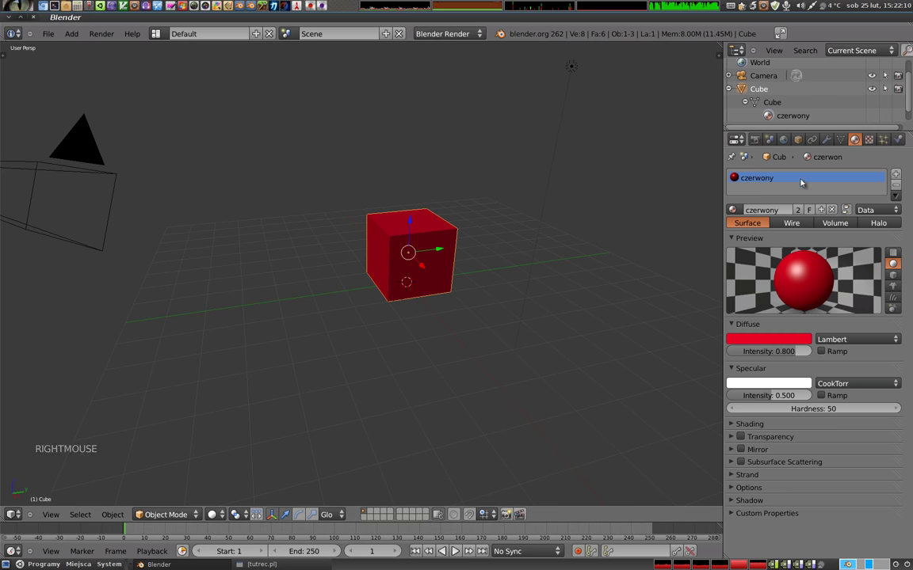
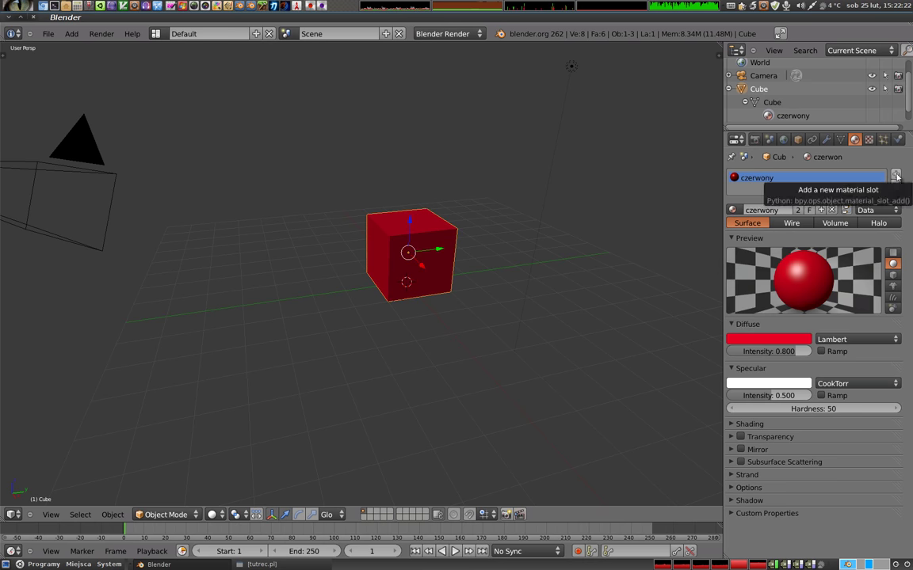
pyautogui.click(900, 180)
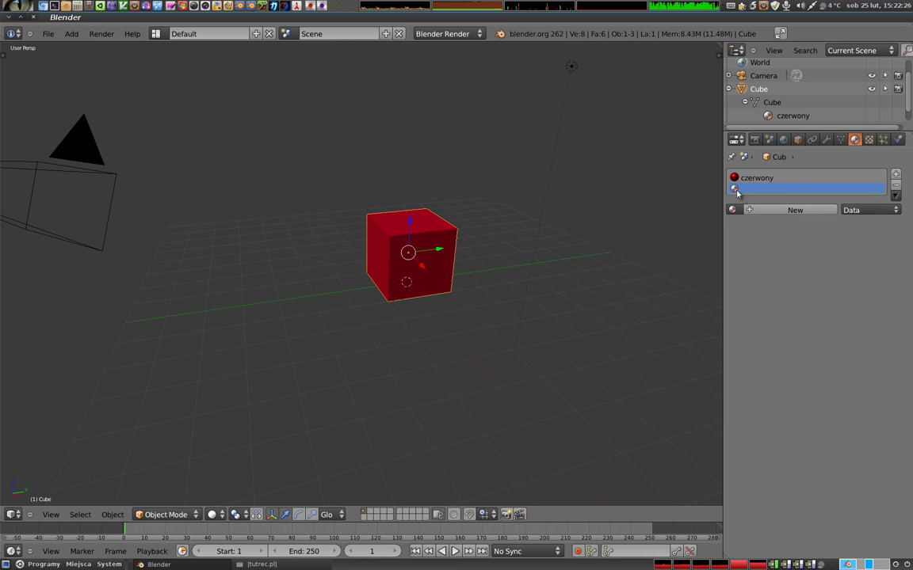
pyautogui.click(736, 209)
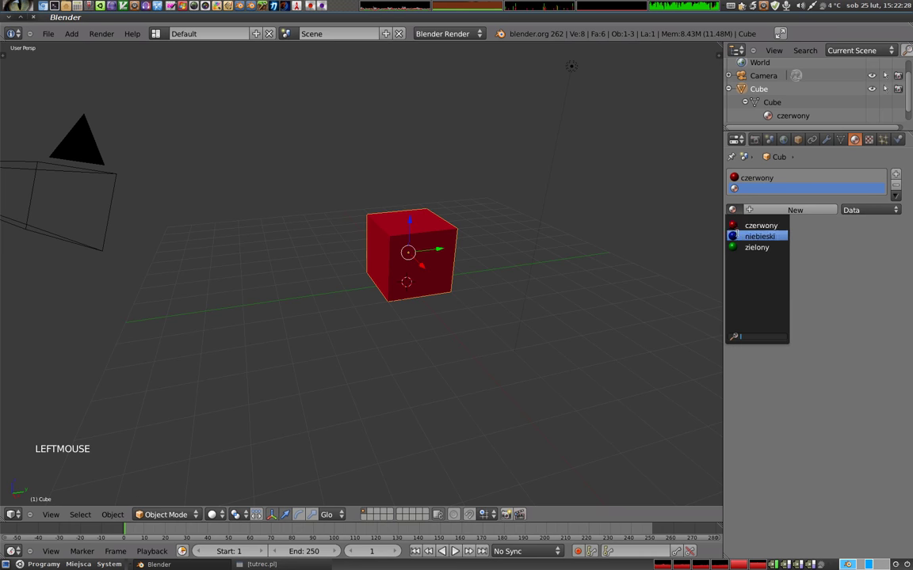
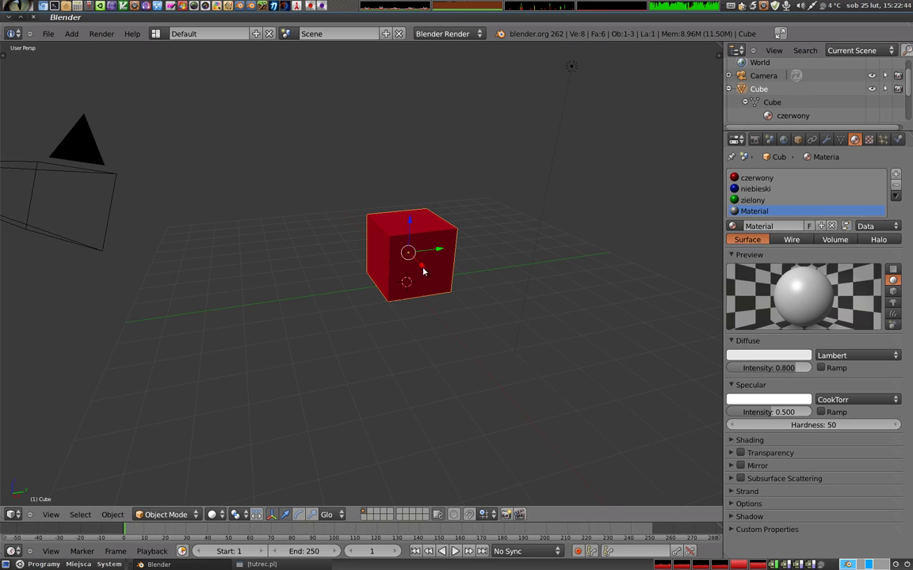
# - Orbit the view around the cube to see its side faces
pyautogui.middleClick(379, 249)
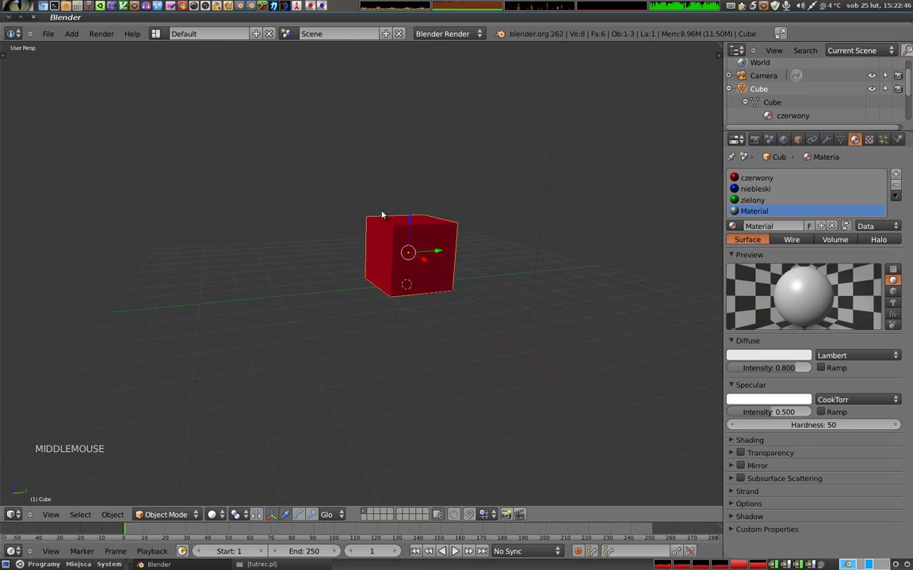
pyautogui.middleClick(400, 349)
pyautogui.middleClick(417, 283)
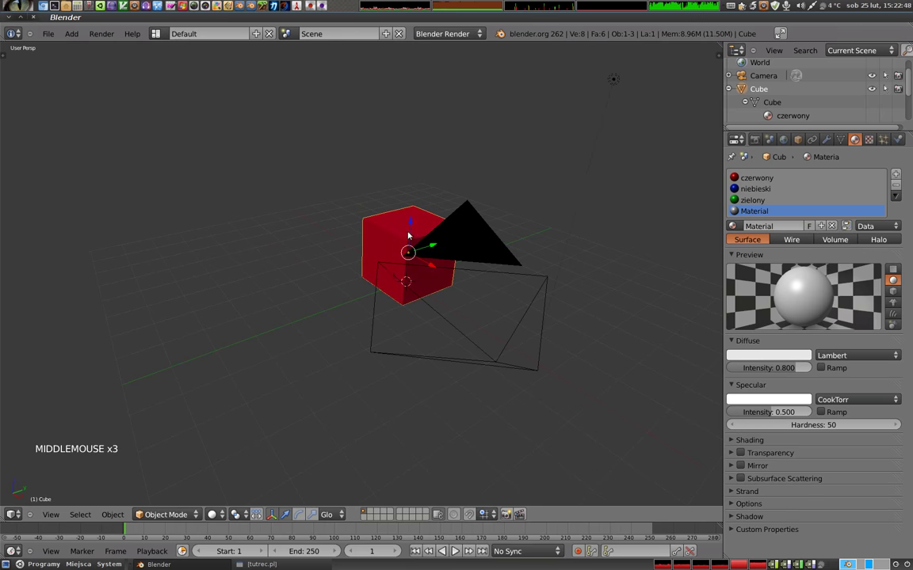
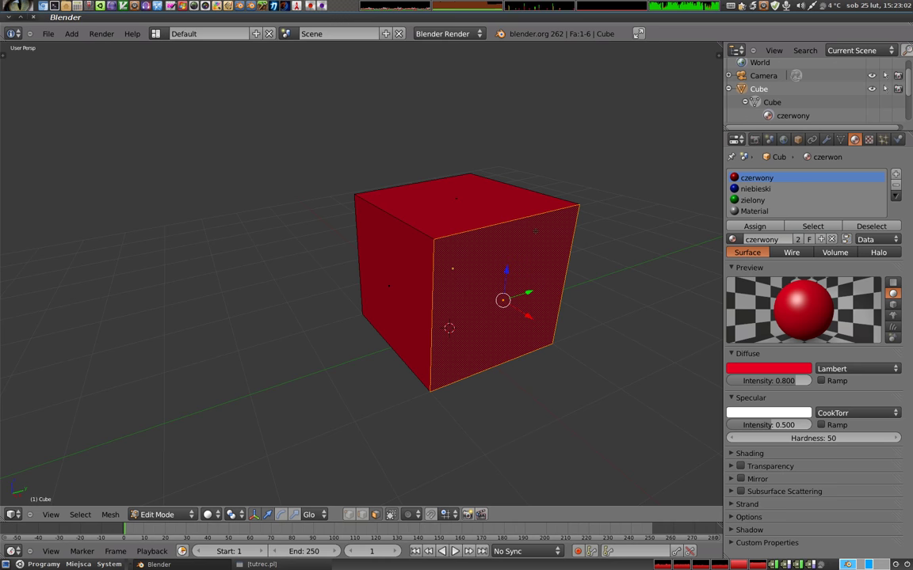
# - Assign 'niebieski' to the right-hand face and verify it via the slot's Select in wireframe
pyautogui.click(762, 193)
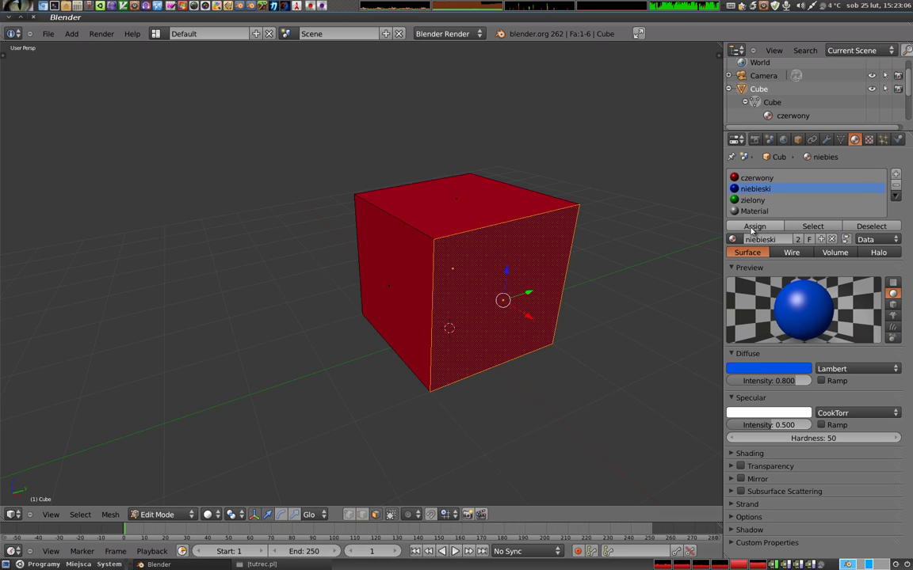
pyautogui.click(774, 232)
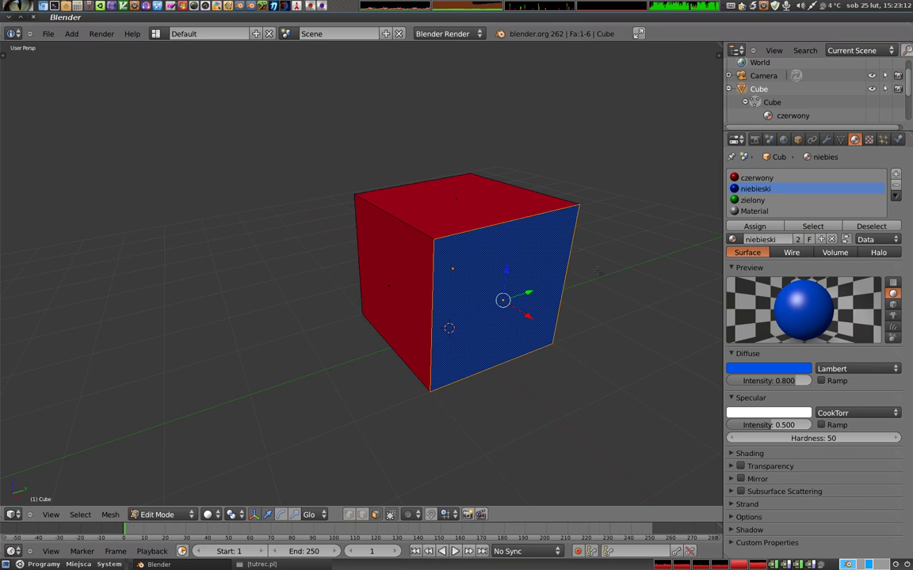
pyautogui.press('a')
pyautogui.press('z')
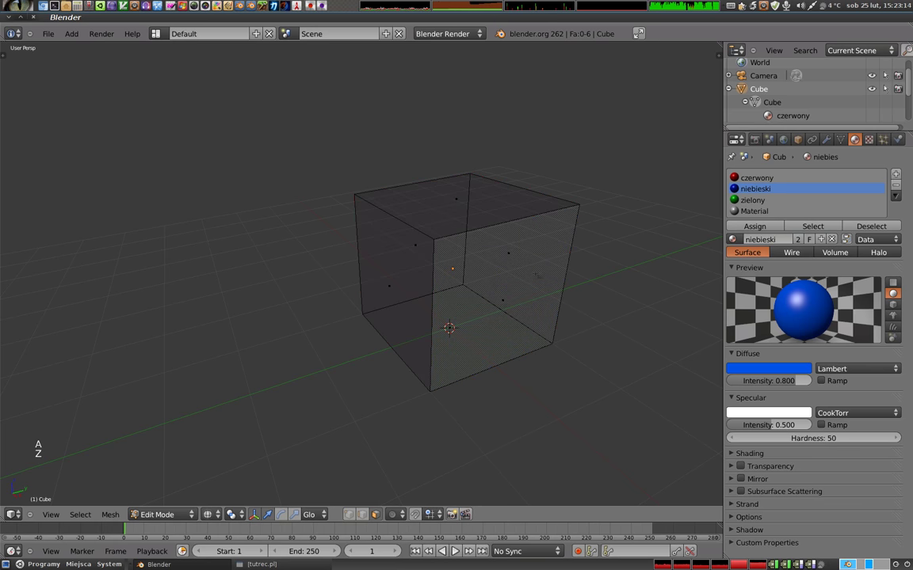
pyautogui.click(757, 202)
pyautogui.click(755, 190)
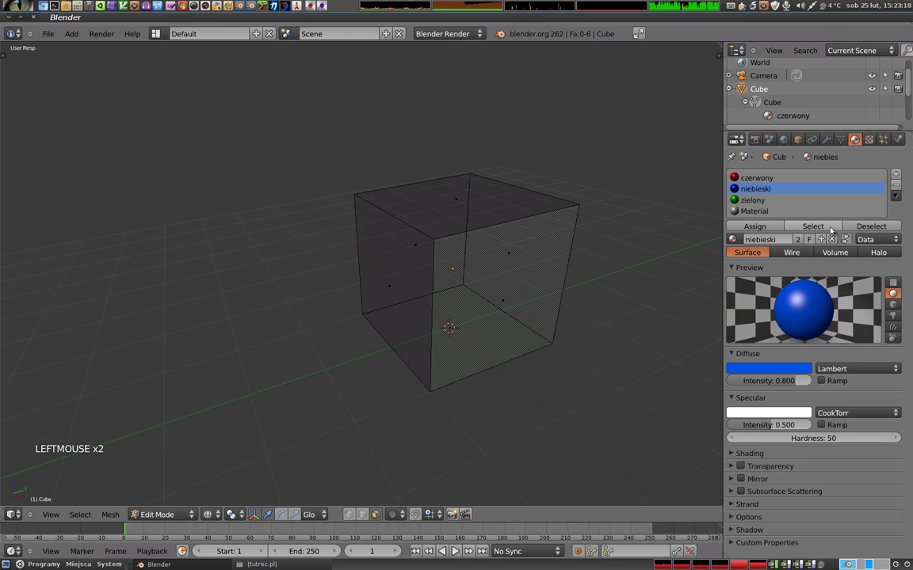
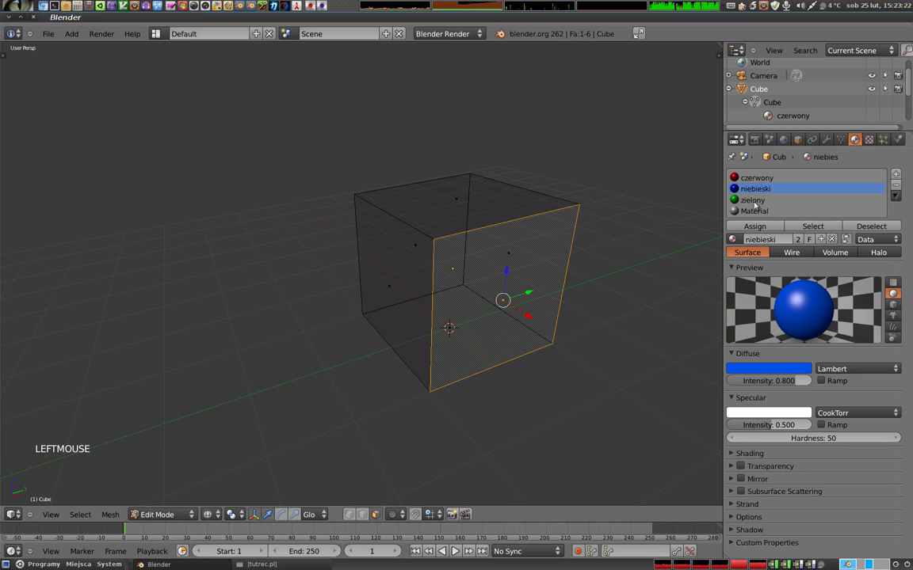
pyautogui.press('z')
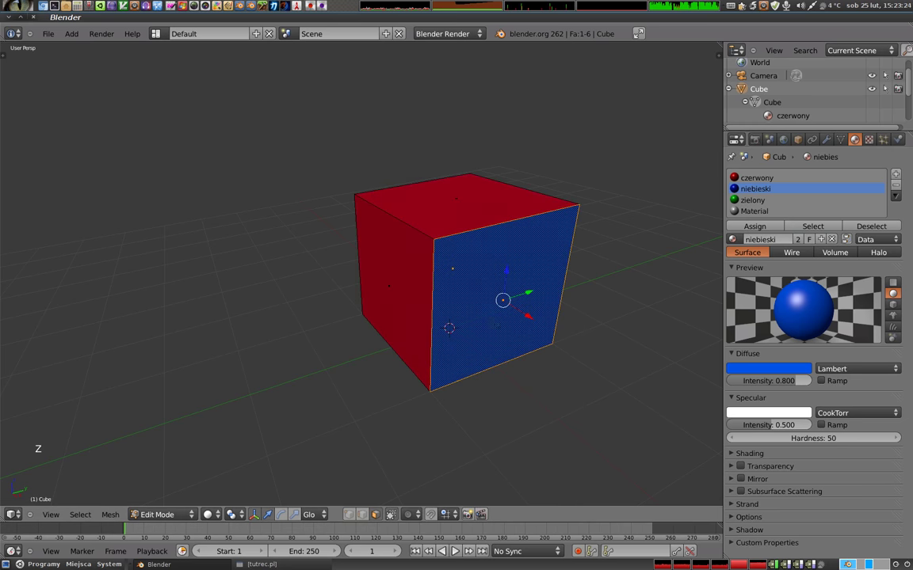
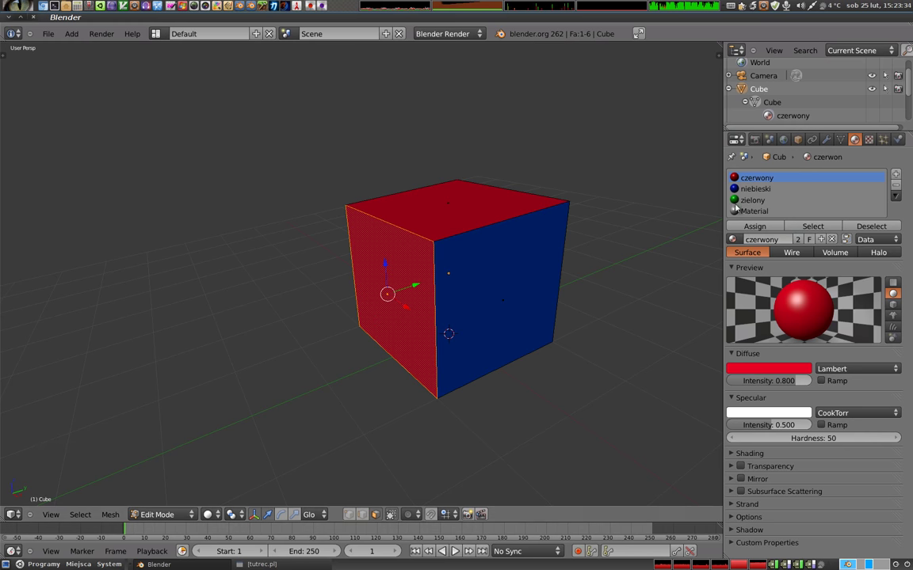
# - Assign the green 'zielony' material to the cube's left-hand face
pyautogui.click(757, 204)
pyautogui.click(779, 232)
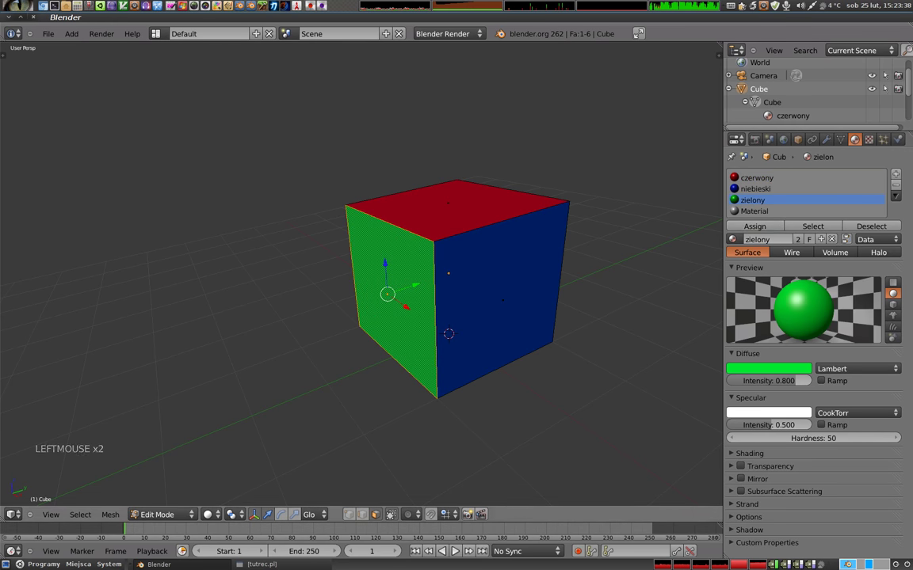
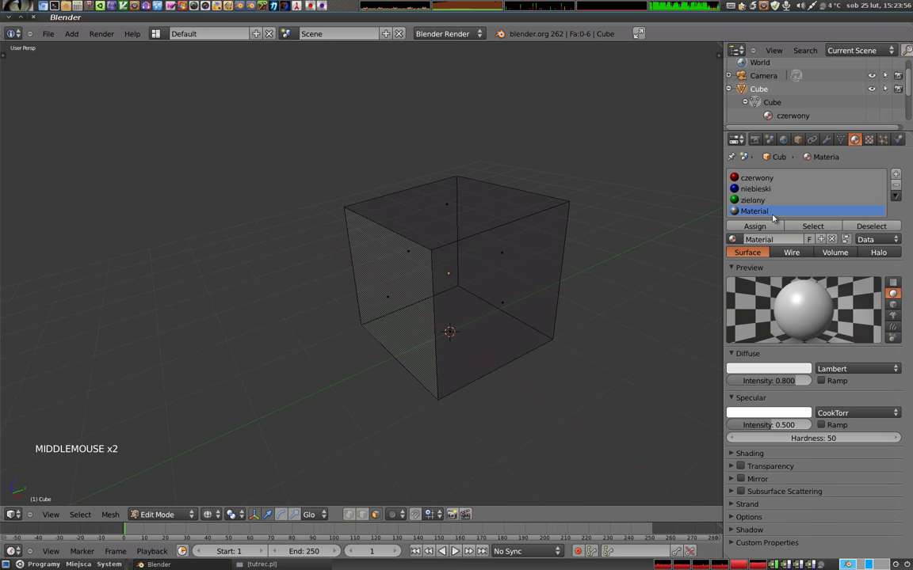
# - Leave Edit Mode to solid view showing red top, green left and blue right faces
pyautogui.click(824, 230)
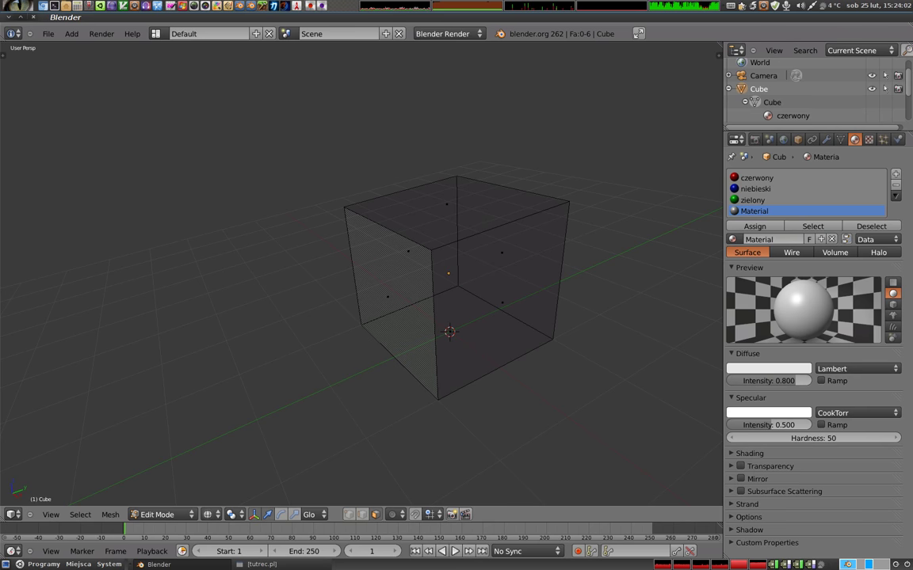
pyautogui.press('Tab')
pyautogui.press('z')
pyautogui.middleClick(436, 235)
pyautogui.middleClick(456, 284)
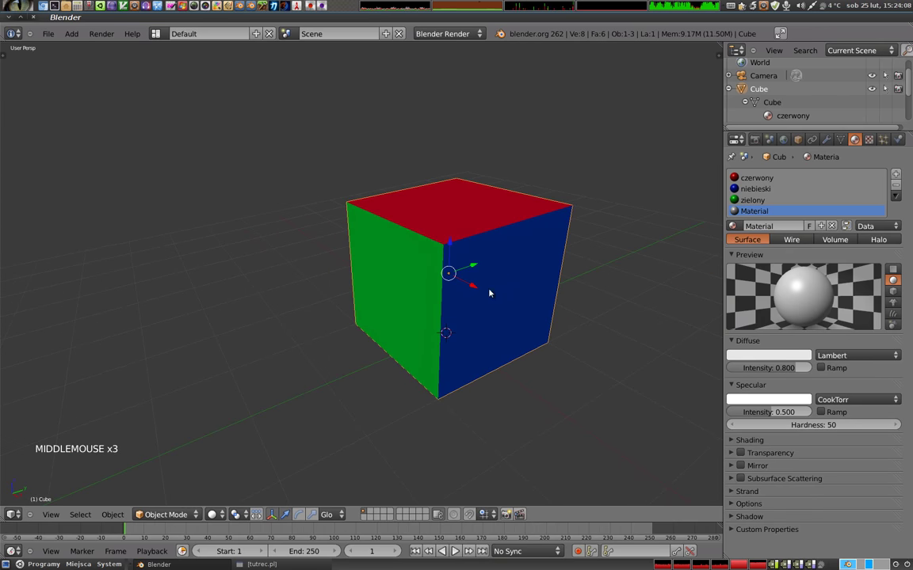
# - Orbit and zoom out until the tri-coloured cube sits small beside the camera and lamp
pyautogui.middleClick(411, 268)
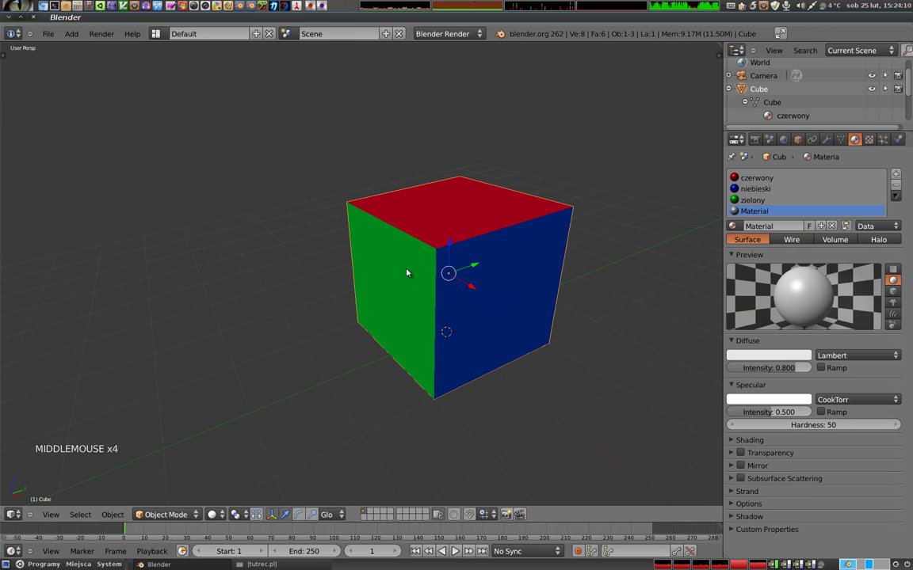
pyautogui.scroll(-3)
pyautogui.middleClick(385, 328)
pyautogui.scroll(-3)
pyautogui.middleClick(316, 249)
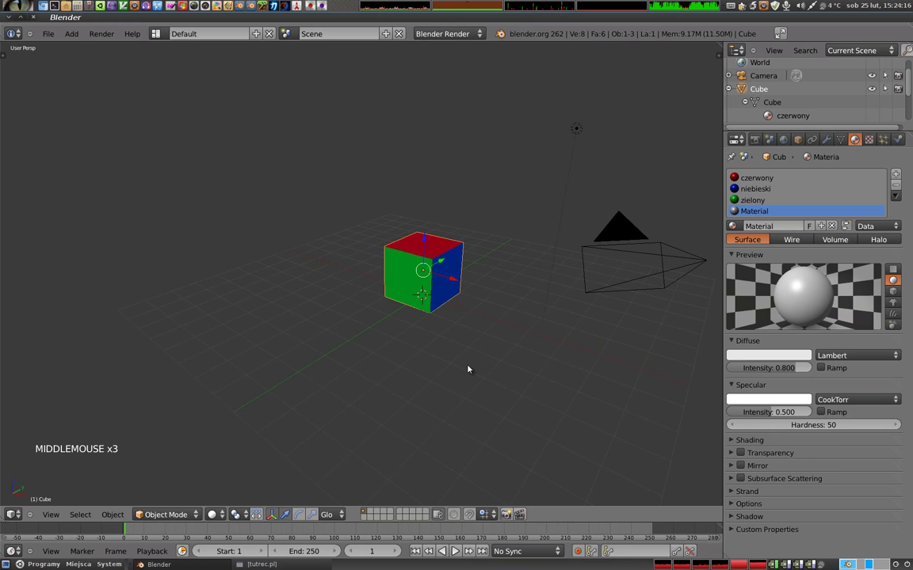
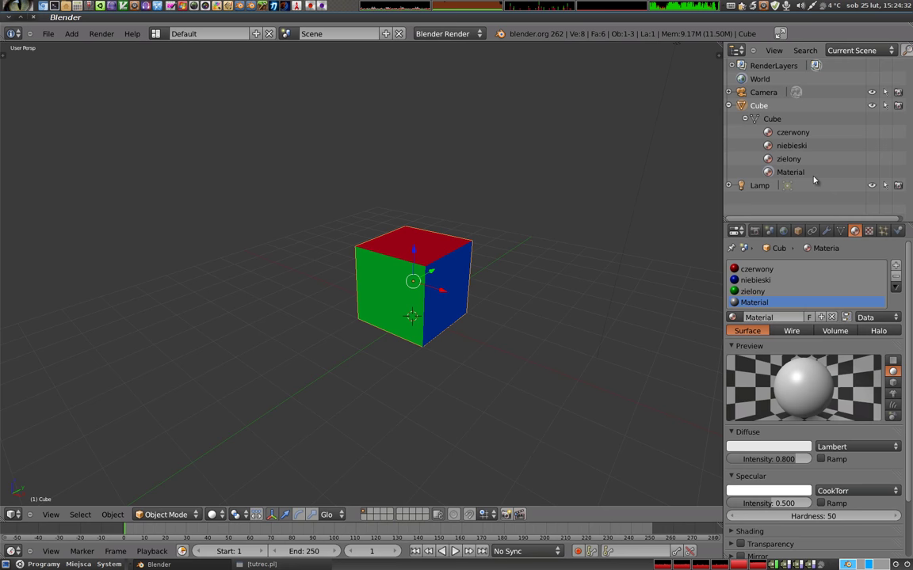
# - Expand the Cube entry to show its mesh and four materials, then select the cube
pyautogui.click(845, 52)
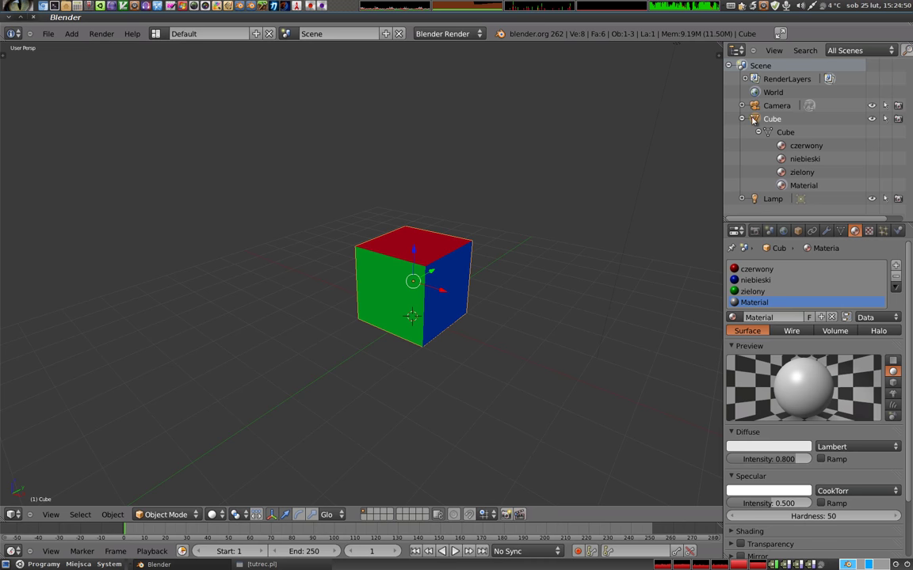
pyautogui.click(327, 4)
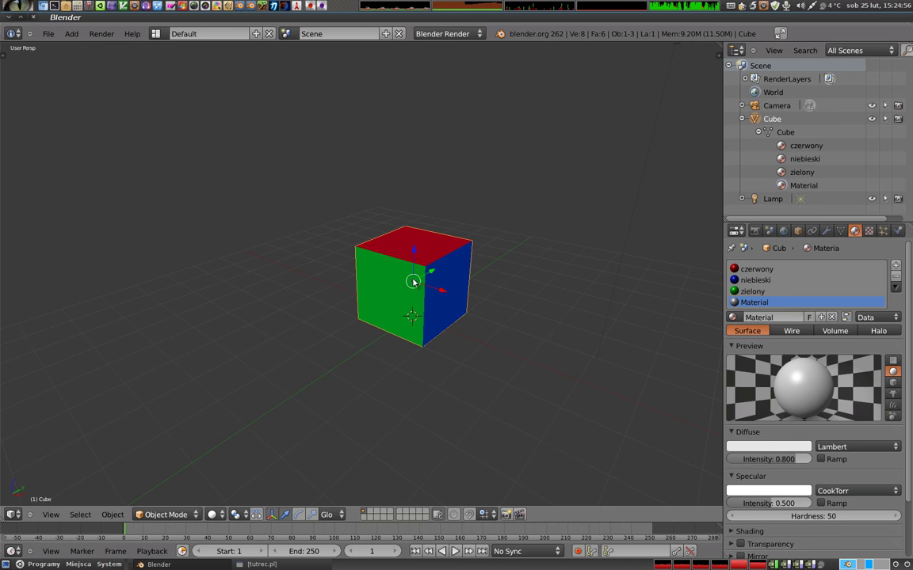
# - Enter mesh editing on the cube, pick corner vertices, then deselect all vertices
pyautogui.press('Tab')
pyautogui.press('ctrl+Tab')
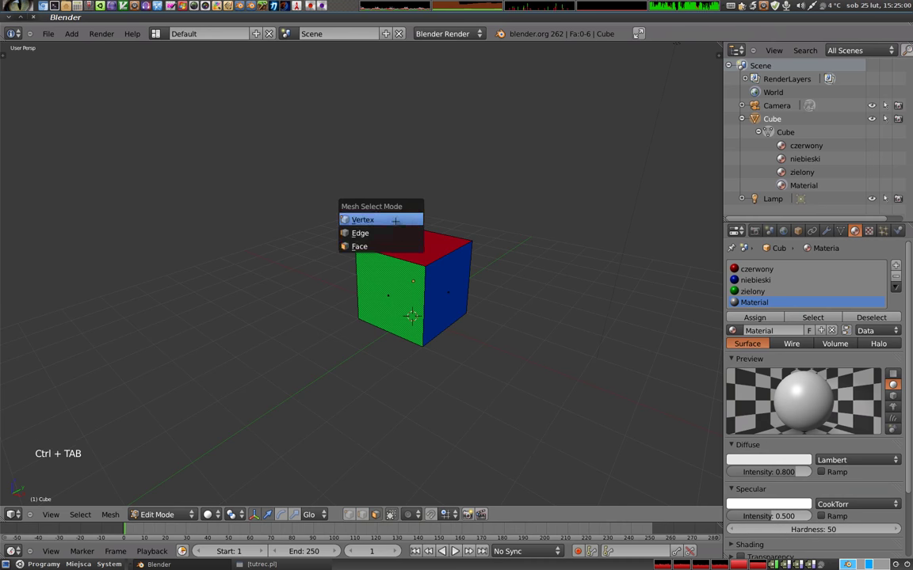
pyautogui.rightClick(327, 5)
pyautogui.rightClick(327, 5)
pyautogui.rightClick(326, 5)
pyautogui.rightClick(327, 5)
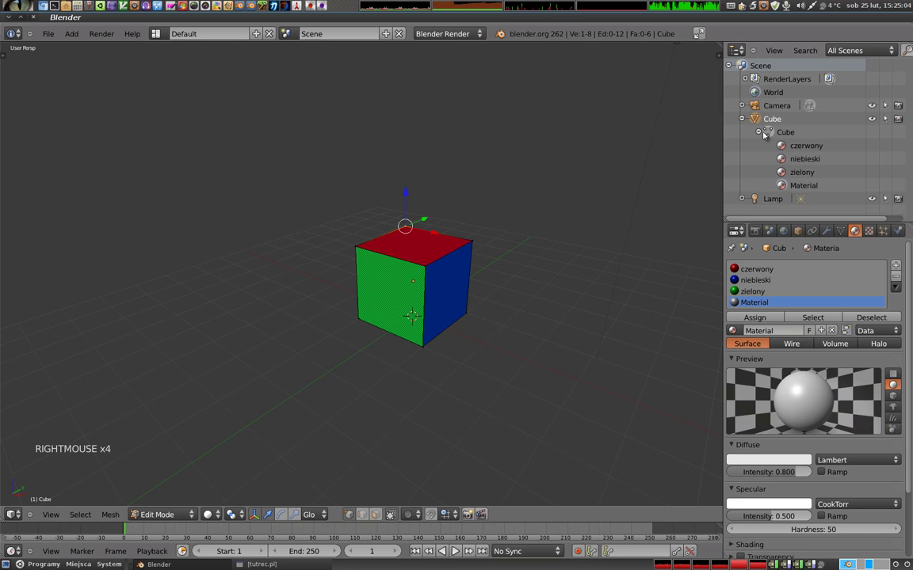
pyautogui.click(326, 4)
pyautogui.click(326, 4)
pyautogui.click(326, 4)
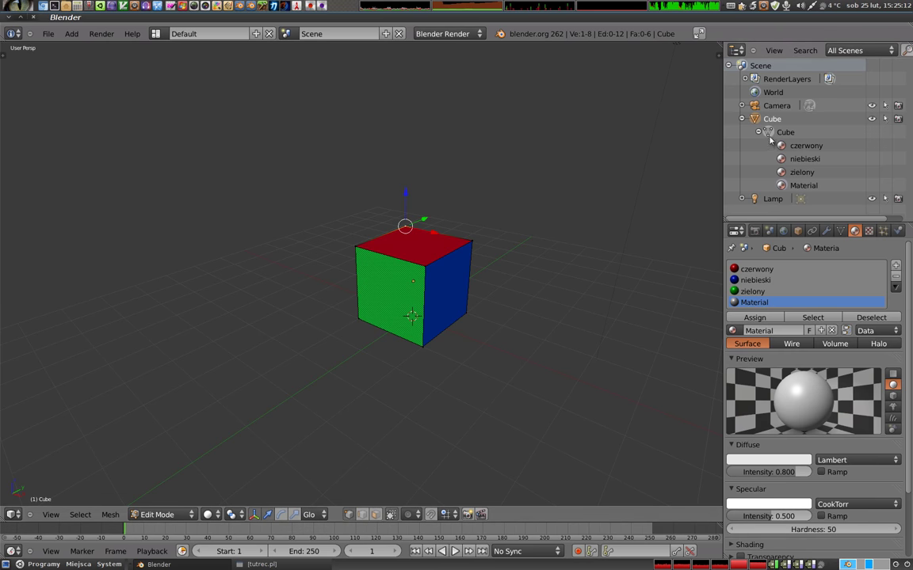
pyautogui.press('a')
pyautogui.press('a')
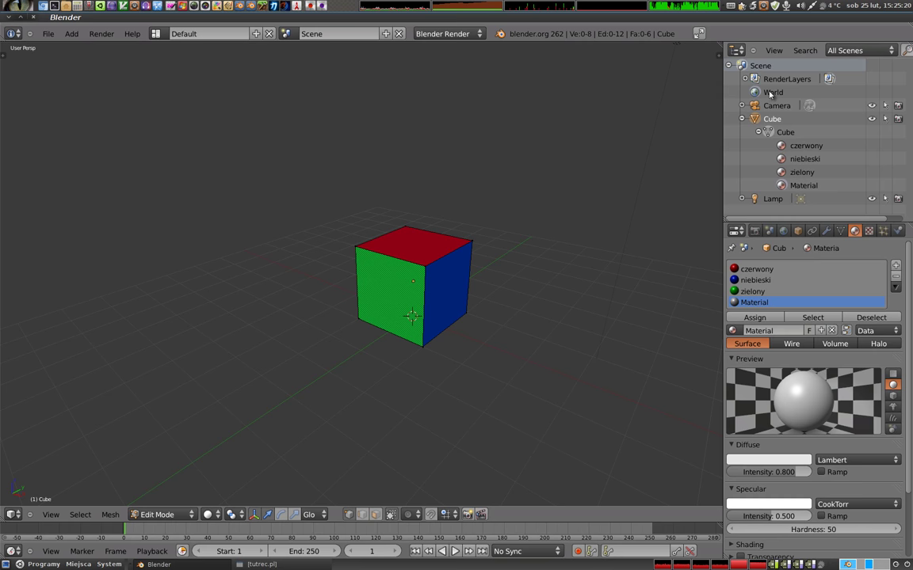
# - Collapse the Cube entry to Camera, Cube, Lamp and return to object mode
pyautogui.click(745, 118)
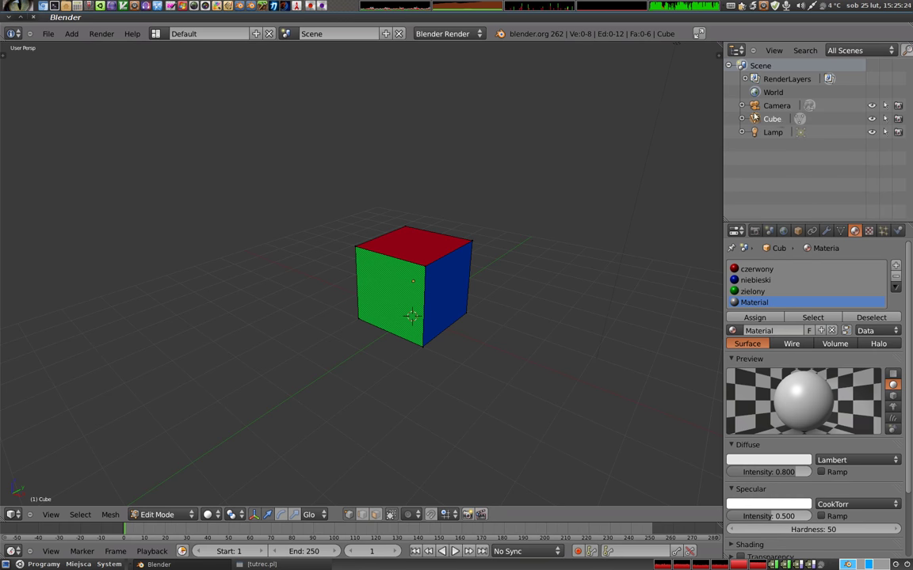
pyautogui.press('Tab')
pyautogui.scroll(-3)
pyautogui.middleClick(434, 309)
pyautogui.scroll(-3)
pyautogui.middleClick(434, 310)
pyautogui.middleClick(309, 250)
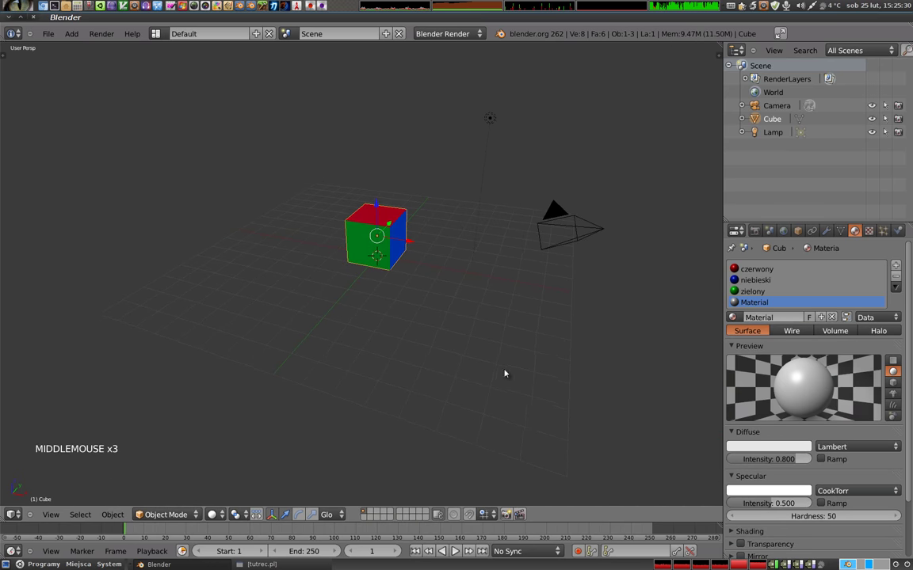
# - Add a second cube, Cube.001, beside the coloured one and give it a new material
pyautogui.press('shift+a')
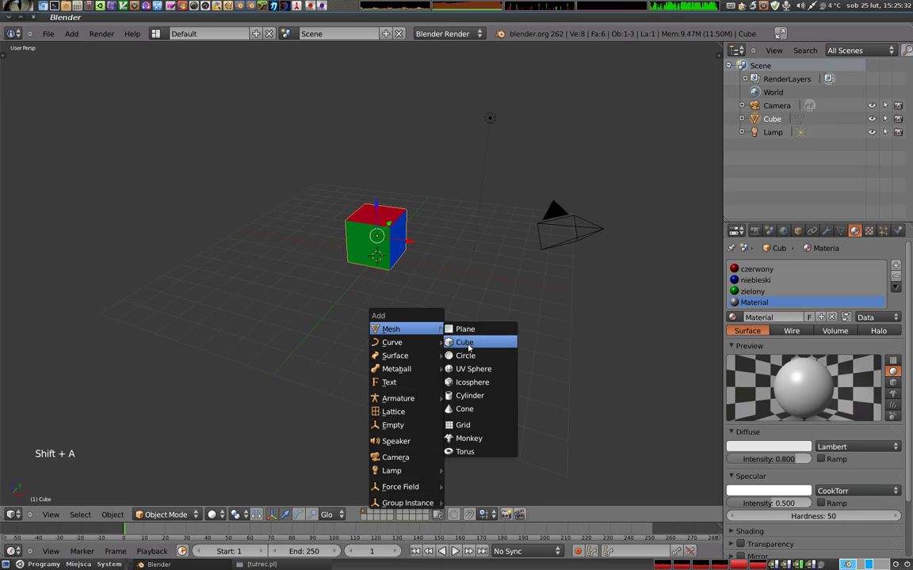
pyautogui.click(412, 262)
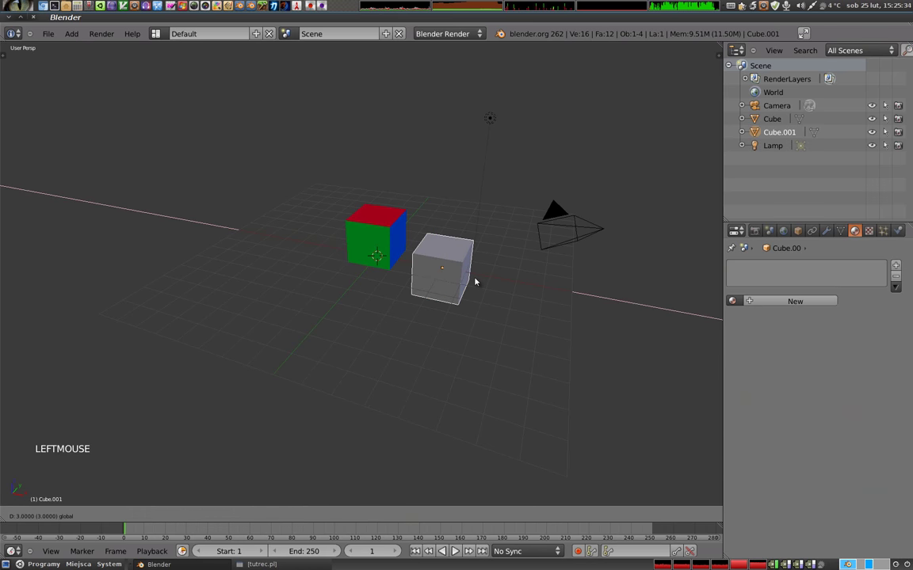
pyautogui.middleClick(404, 340)
pyautogui.middleClick(507, 338)
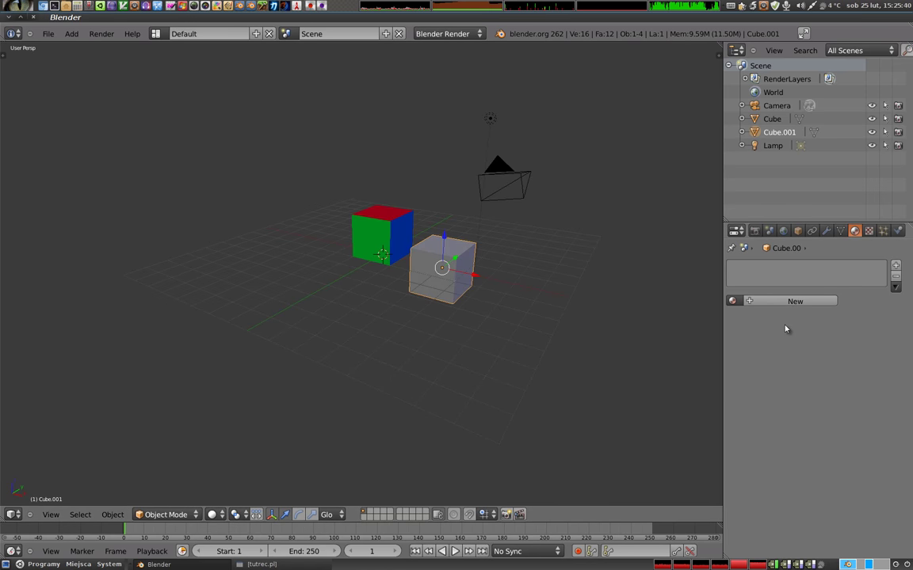
pyautogui.click(900, 287)
pyautogui.click(875, 372)
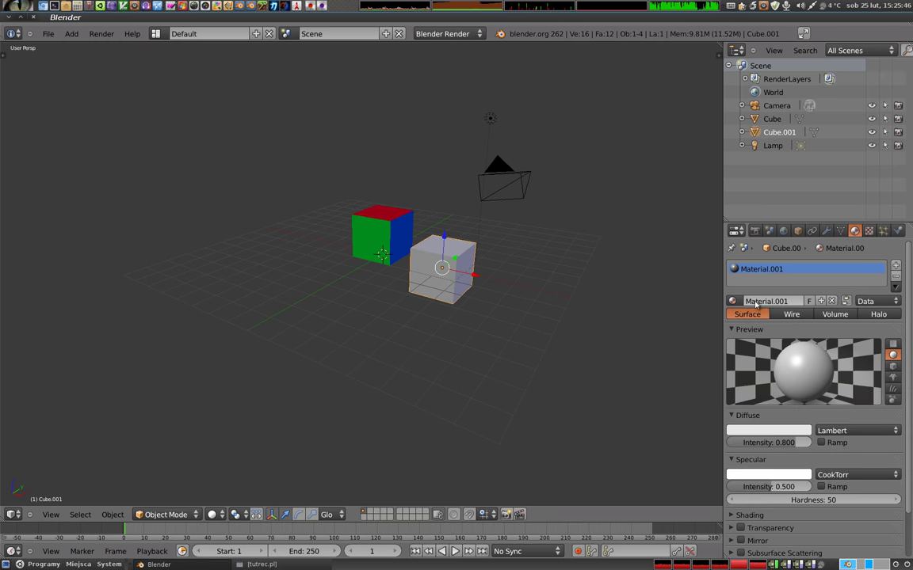
# - Expand Cube.001's mesh in the outline and switch its material slot to object linking
pyautogui.click(810, 431)
pyautogui.click(811, 431)
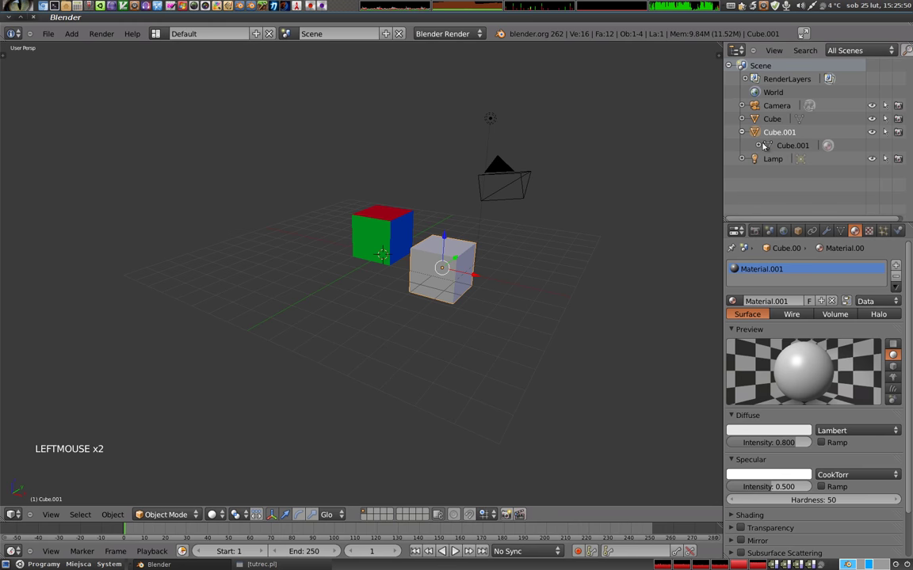
pyautogui.click(810, 431)
pyautogui.click(811, 431)
pyautogui.click(810, 431)
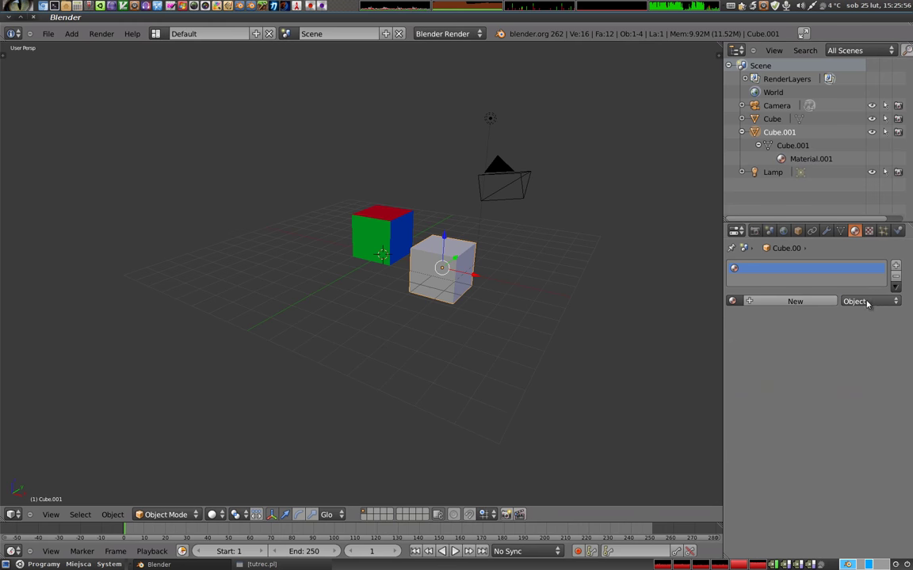
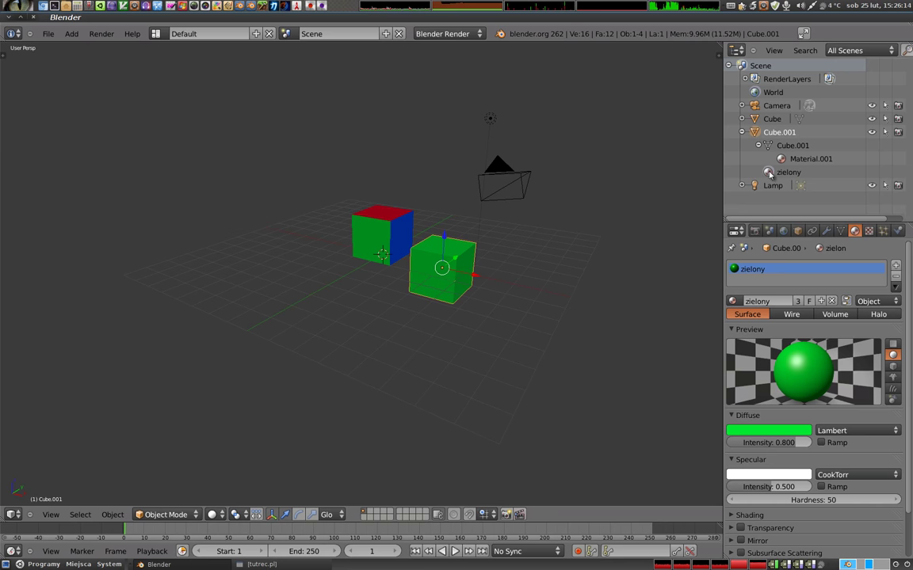
# - View the white Material.001 stored on the Cube.001 mesh
pyautogui.click(806, 158)
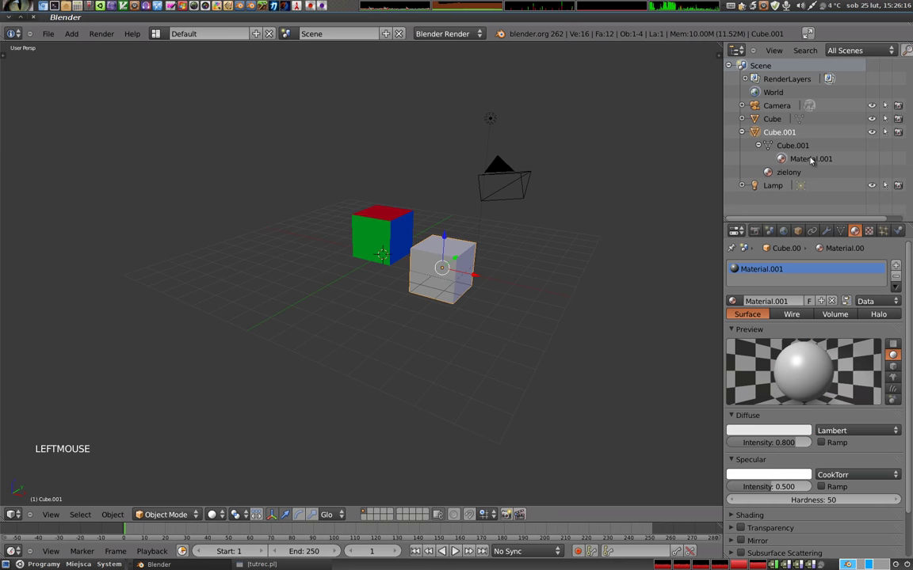
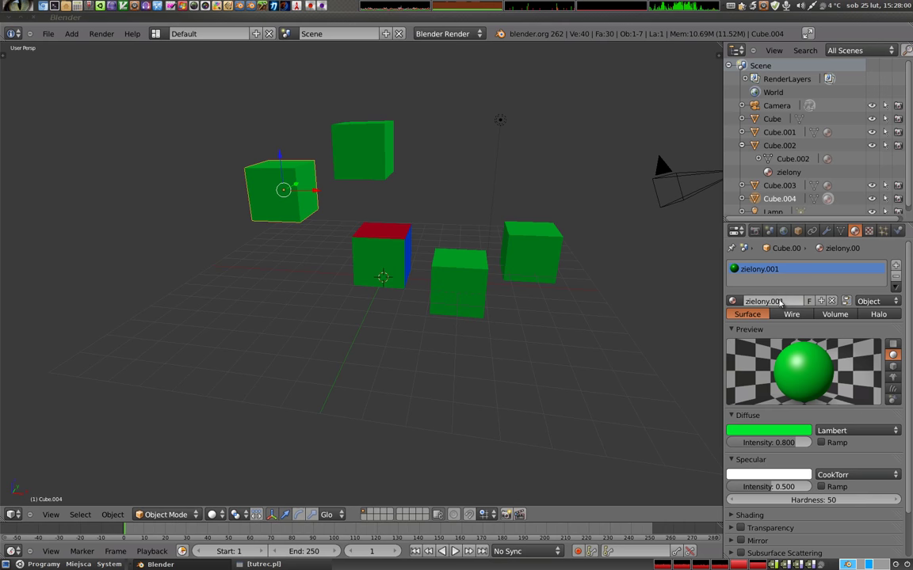
# - Duplicate a green cube below the upper-left one and recolour the shared zielony material blue
pyautogui.press('shift+d')
pyautogui.click(300, 261)
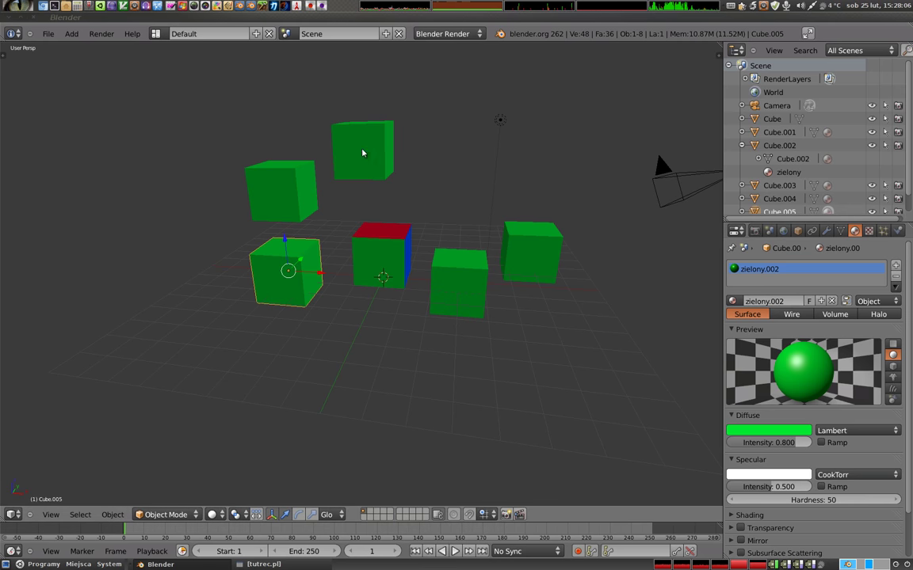
pyautogui.rightClick(380, 156)
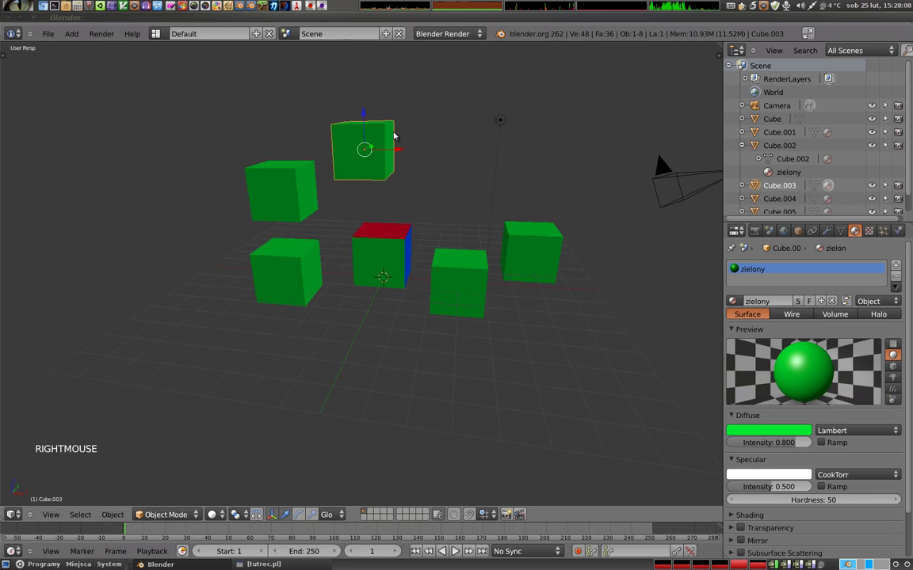
pyautogui.click(778, 431)
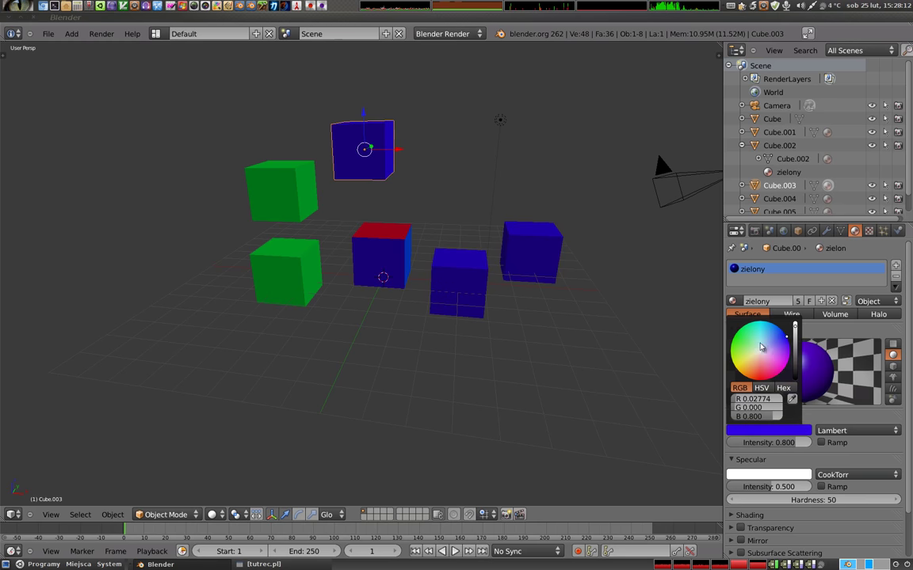
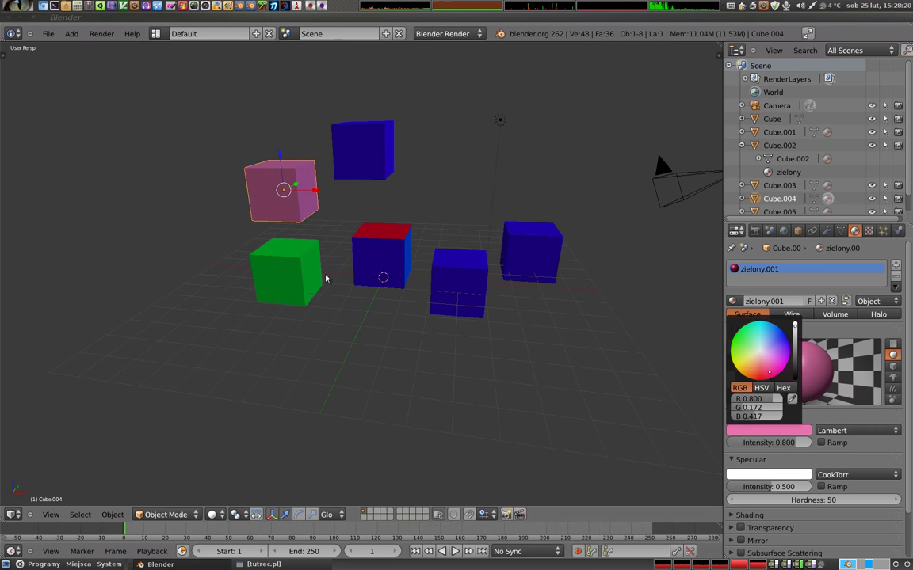
pyautogui.middleClick(348, 273)
pyautogui.middleClick(487, 236)
pyautogui.middleClick(372, 205)
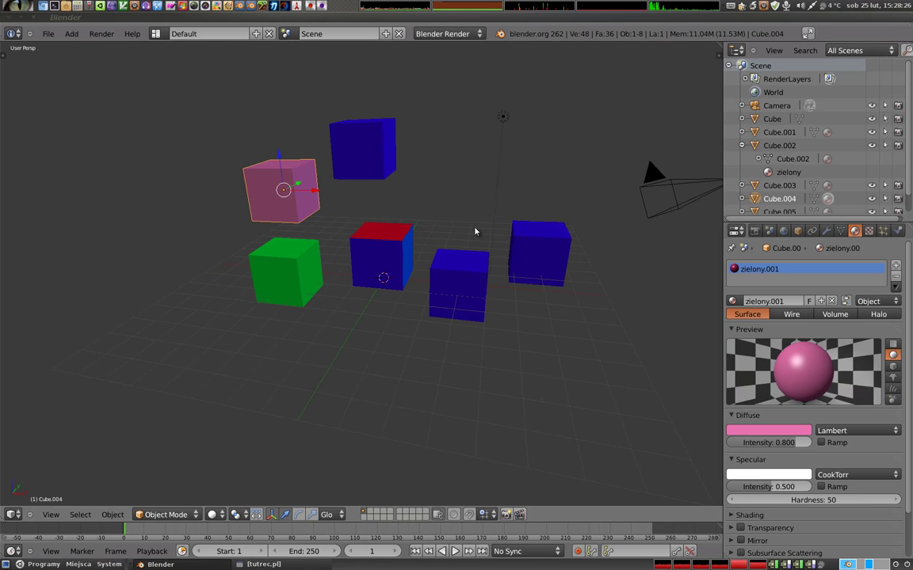